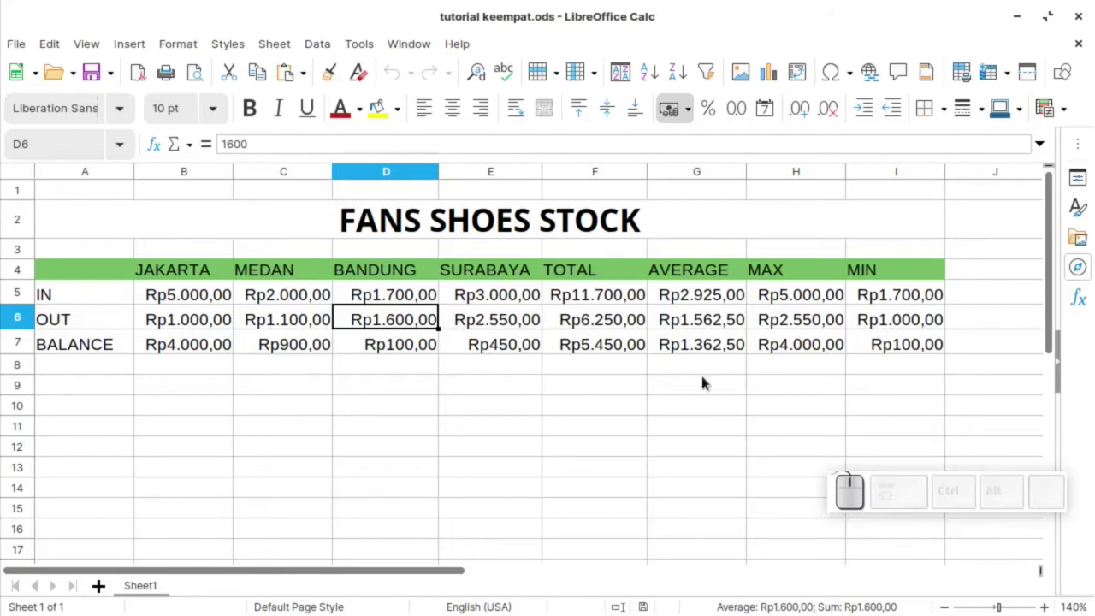
Step: Select an empty cell below the table and bring up the File menu's print options
{"action": "left_click", "coordinate": [671, 421]}
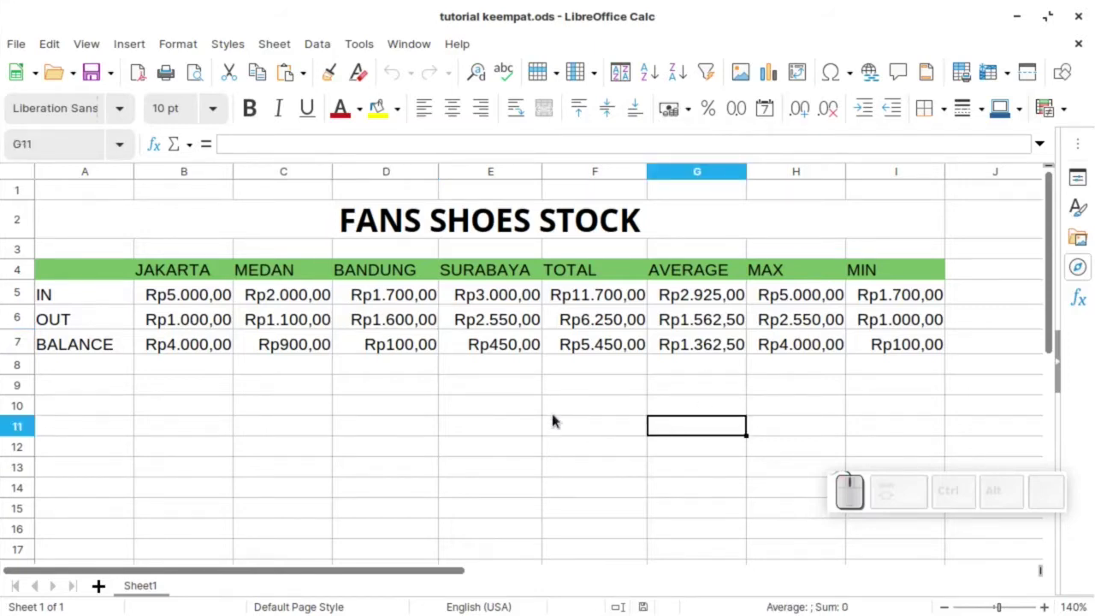
{"action": "left_click", "coordinate": [23, 44]}
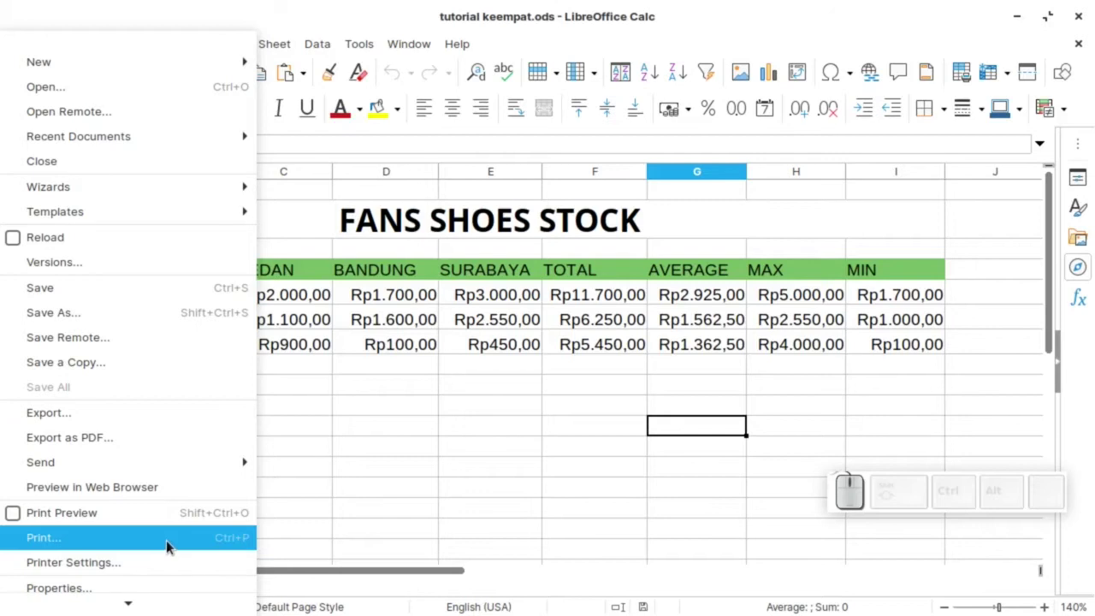
{"action": "left_click", "coordinate": [391, 277]}
{"action": "left_click", "coordinate": [14, 43]}
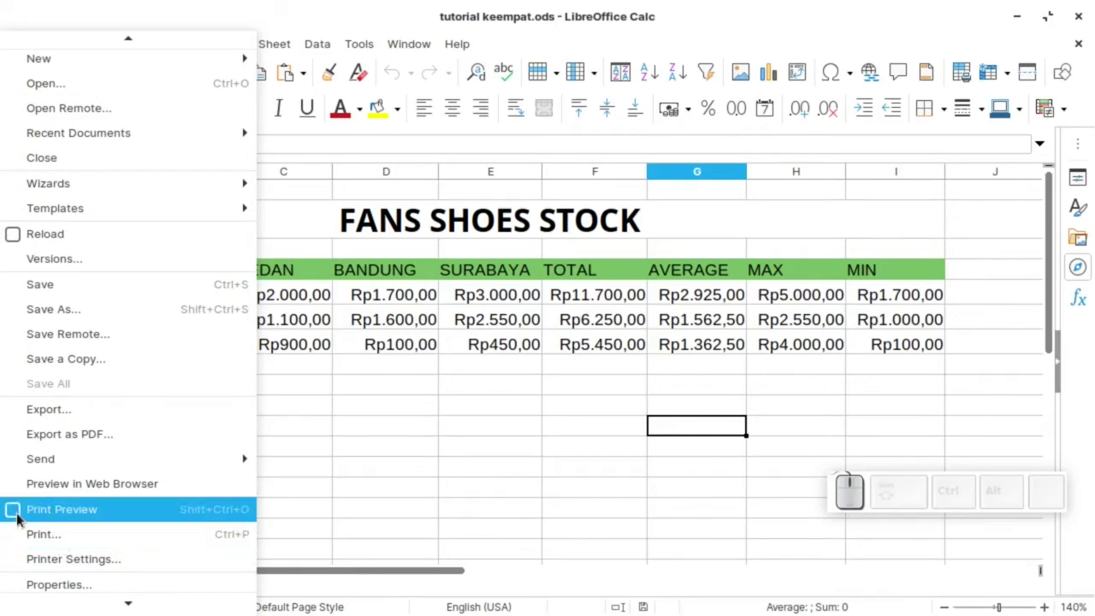
Step: Show Print Preview at normal scale and scroll between page 1 and page 2 of the split table
{"action": "left_click", "coordinate": [25, 518]}
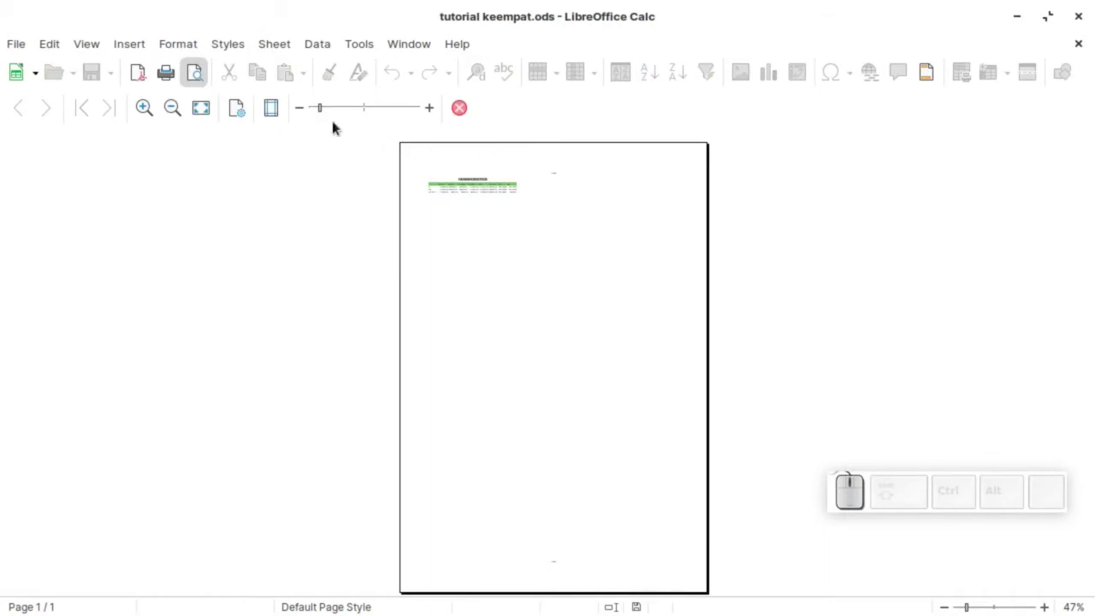
{"action": "left_click", "coordinate": [346, 106]}
{"action": "left_click", "coordinate": [361, 111]}
{"action": "left_click", "coordinate": [376, 110]}
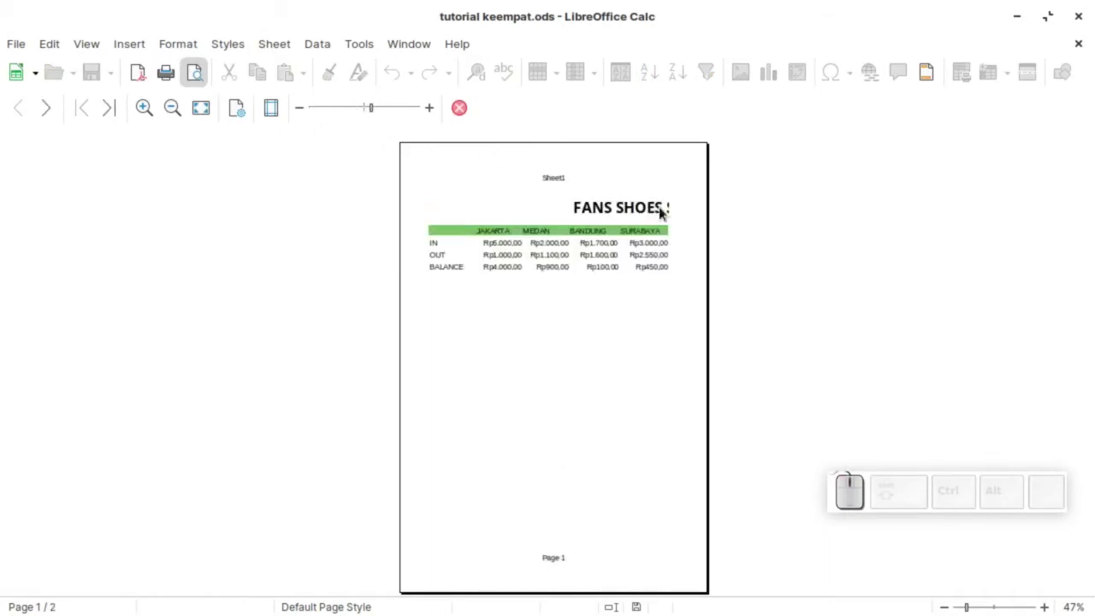
{"action": "scroll", "scroll_direction": "down", "scroll_amount": 3}
{"action": "scroll", "scroll_direction": "down", "scroll_amount": 3}
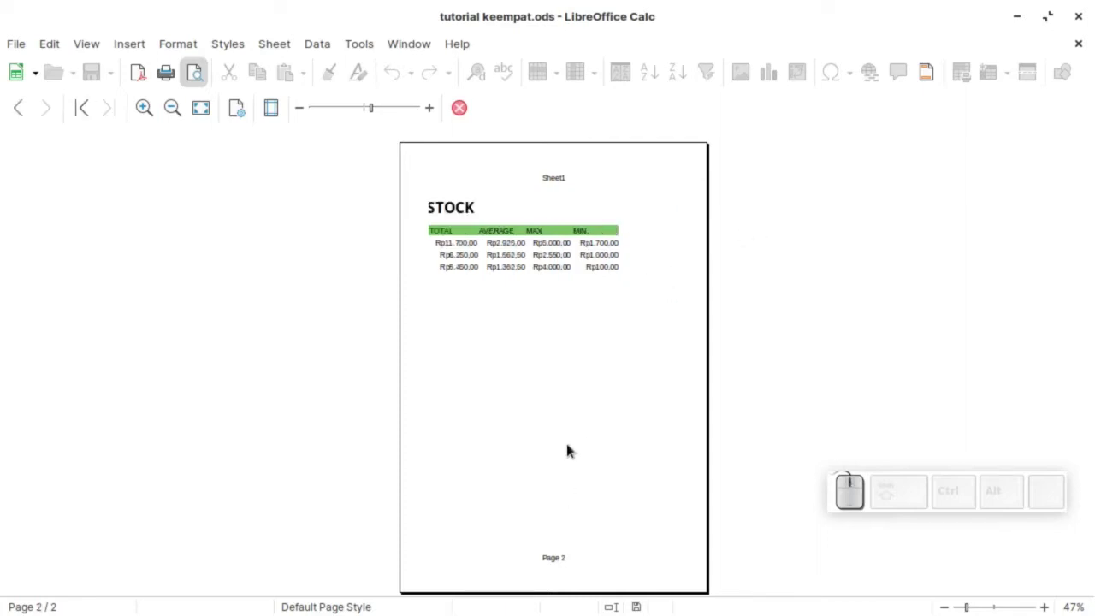
{"action": "scroll", "scroll_direction": "up", "scroll_amount": 3}
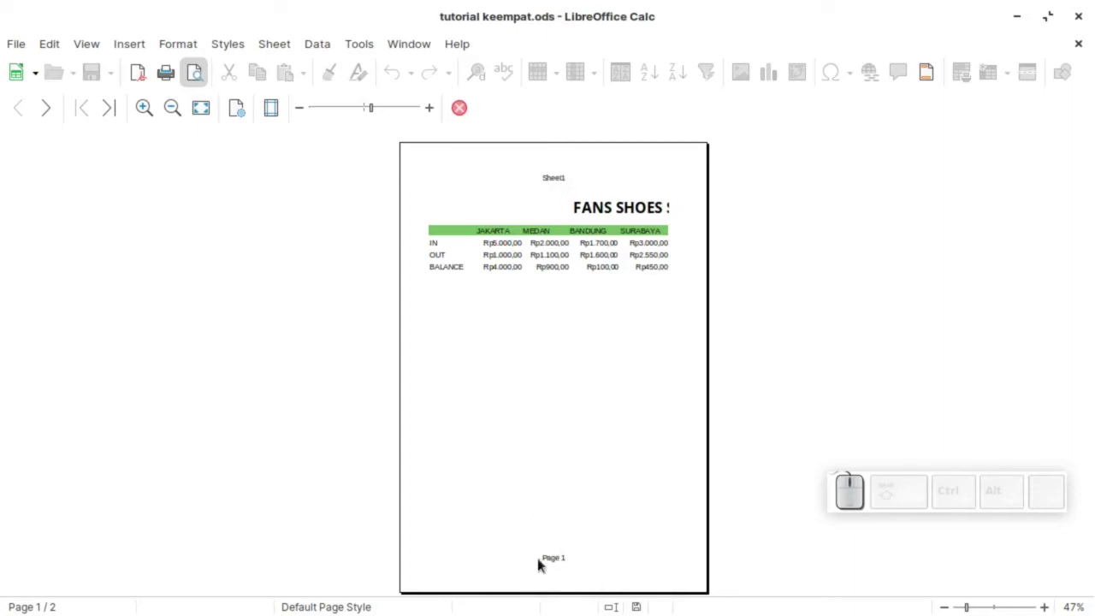
{"action": "scroll", "scroll_direction": "down", "scroll_amount": 3}
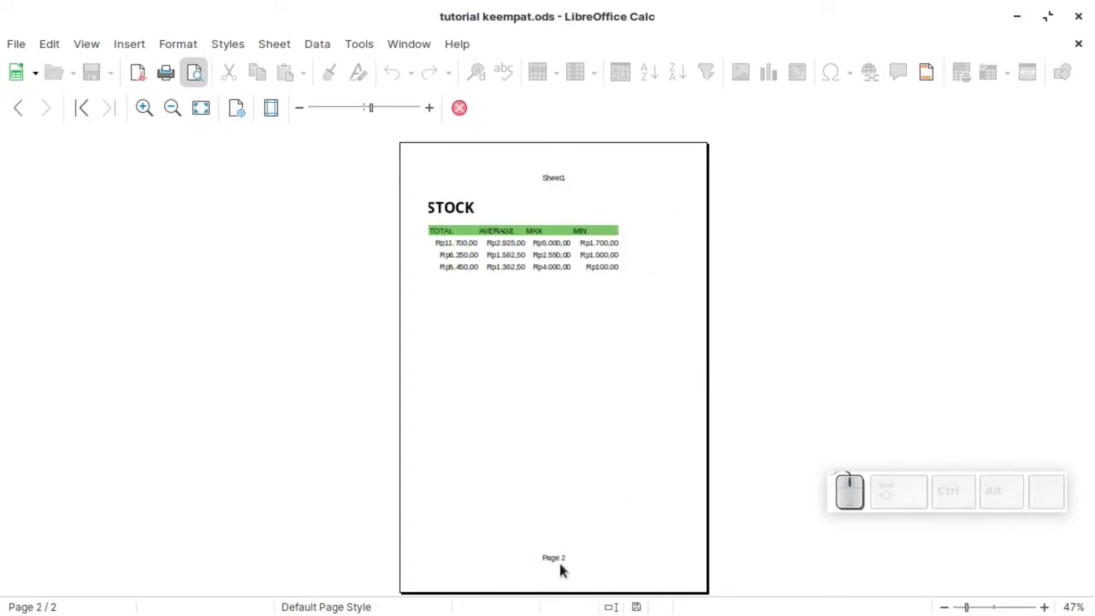
Step: Close the preview and review the Default Page Style paper settings, keeping A4 portrait
{"action": "left_click", "coordinate": [467, 116]}
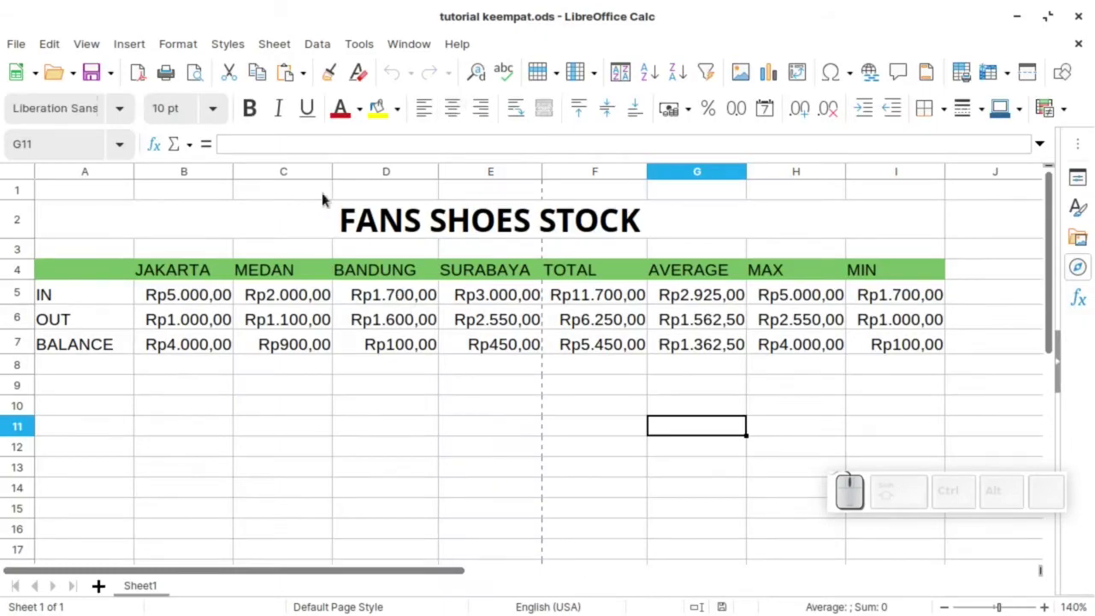
{"action": "left_click", "coordinate": [192, 40]}
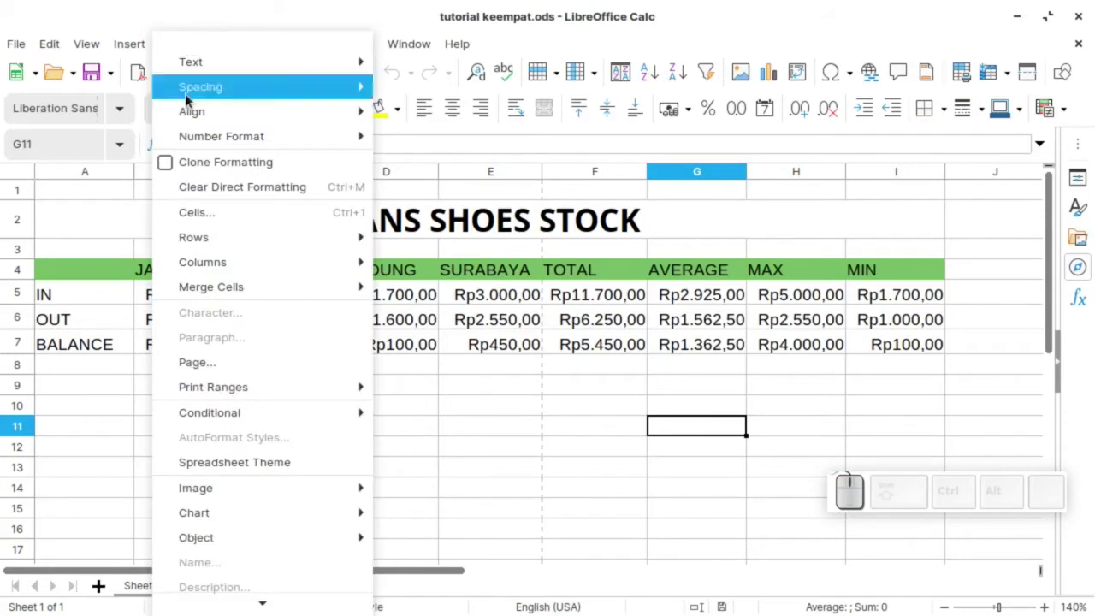
{"action": "left_click", "coordinate": [220, 369]}
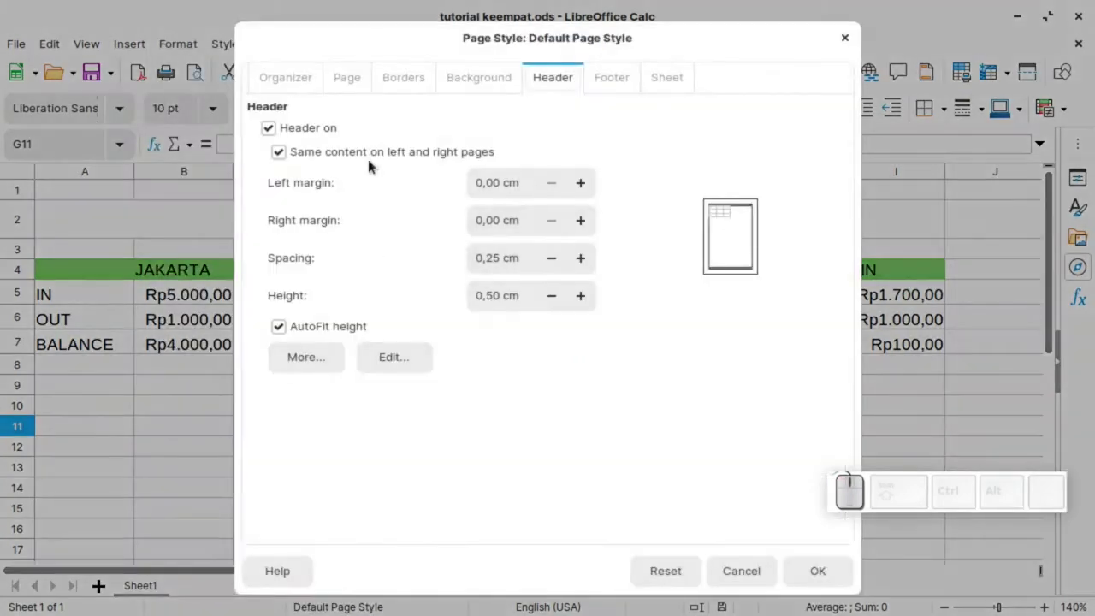
{"action": "left_click", "coordinate": [288, 76]}
{"action": "left_click", "coordinate": [360, 81]}
{"action": "left_click", "coordinate": [507, 142]}
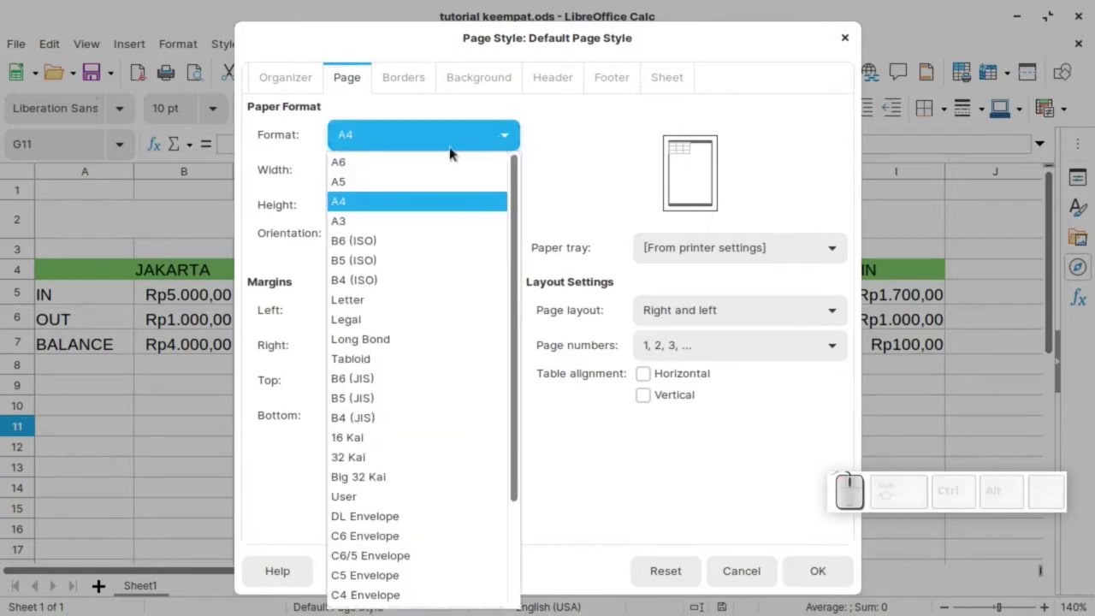
{"action": "left_click", "coordinate": [569, 146]}
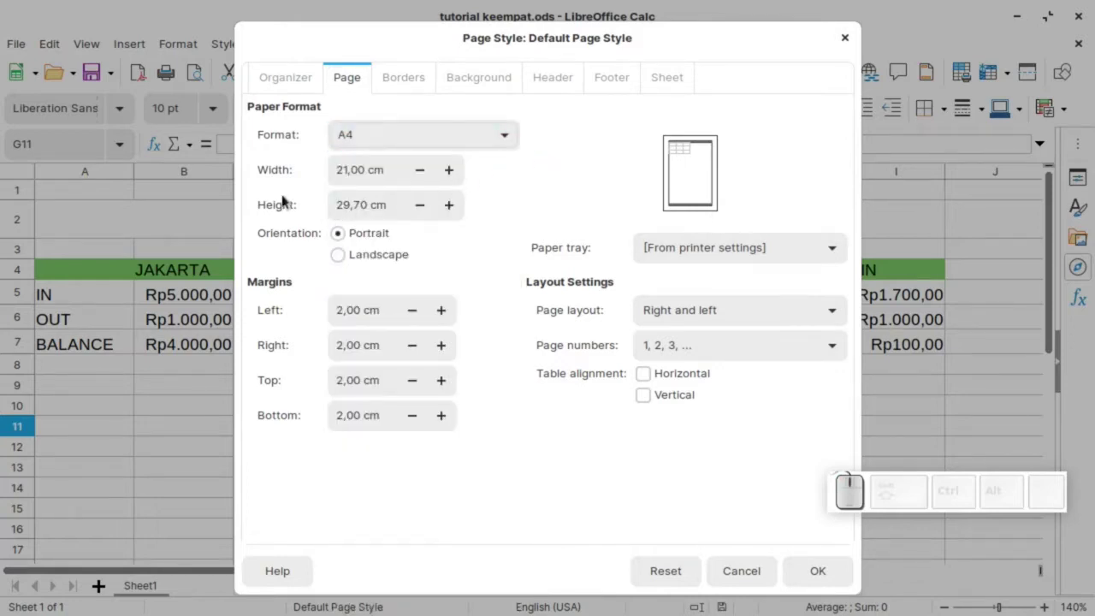
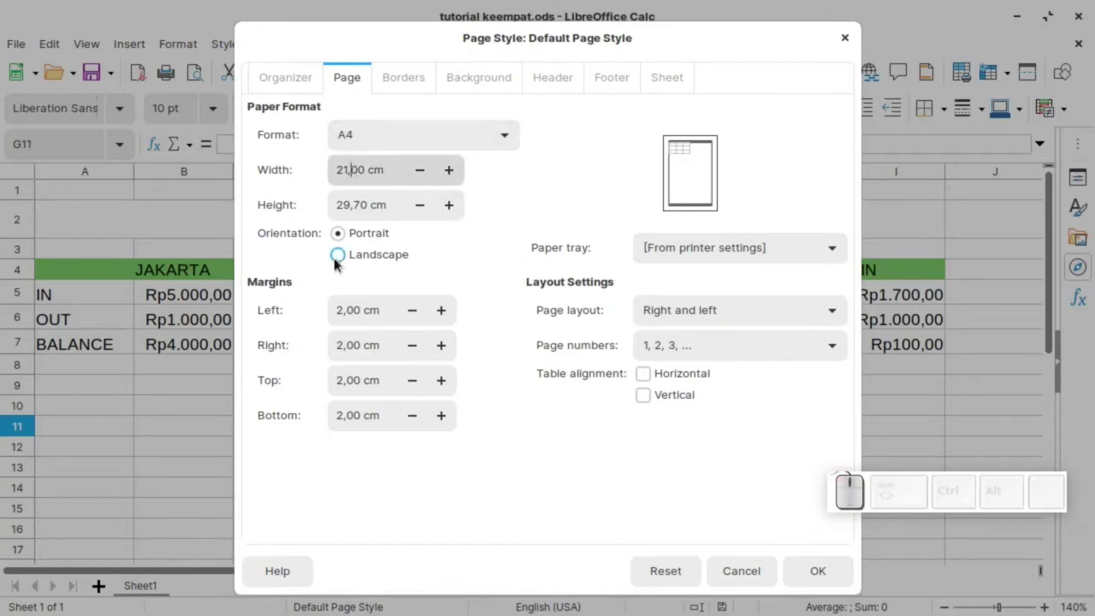
{"action": "left_click", "coordinate": [343, 262]}
{"action": "left_click", "coordinate": [342, 234]}
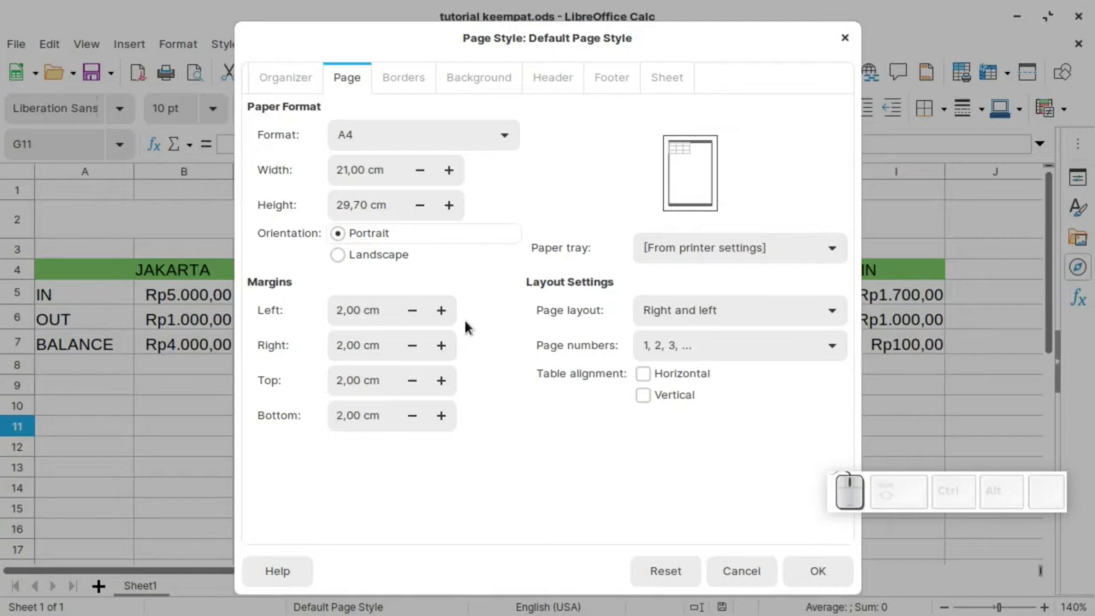
Step: Browse the Borders and Background settings of the page style, choosing a solid colour background
{"action": "left_click", "coordinate": [411, 83]}
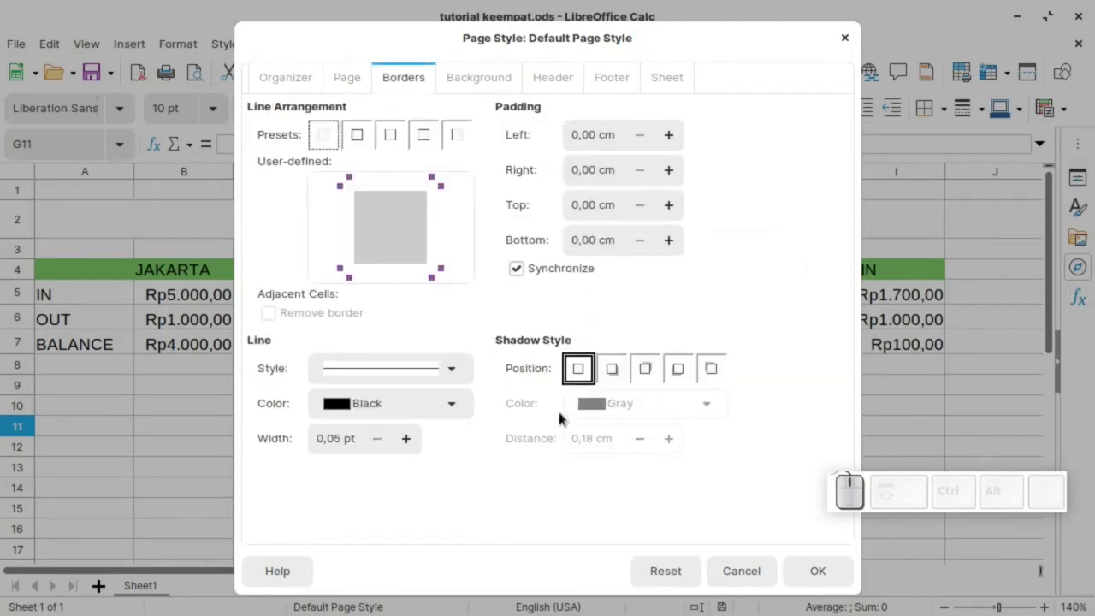
{"action": "left_click", "coordinate": [461, 369]}
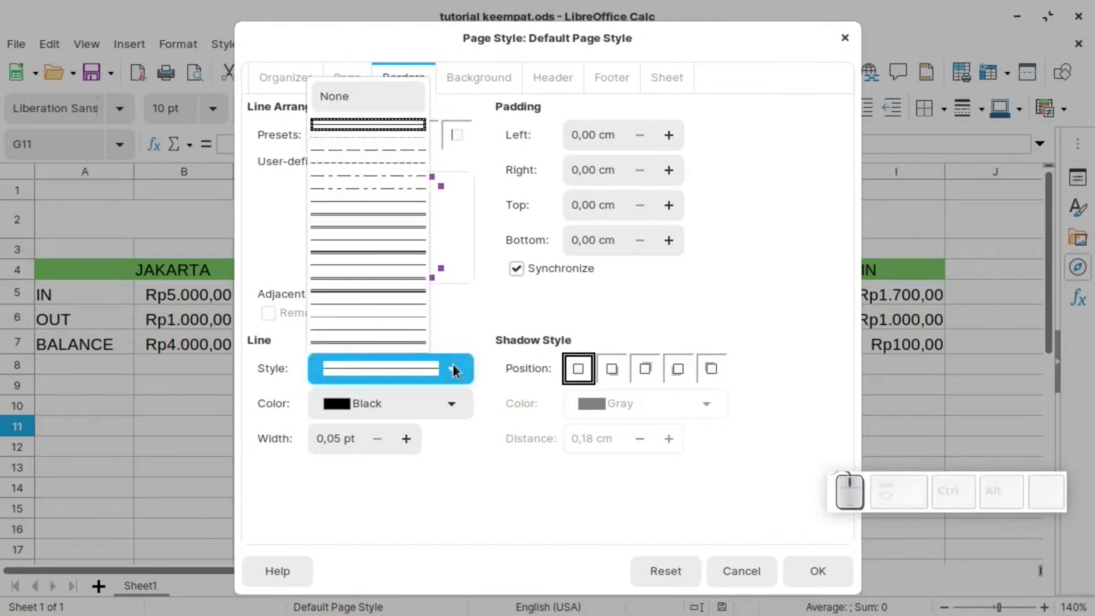
{"action": "left_click", "coordinate": [495, 315]}
{"action": "left_click", "coordinate": [476, 69]}
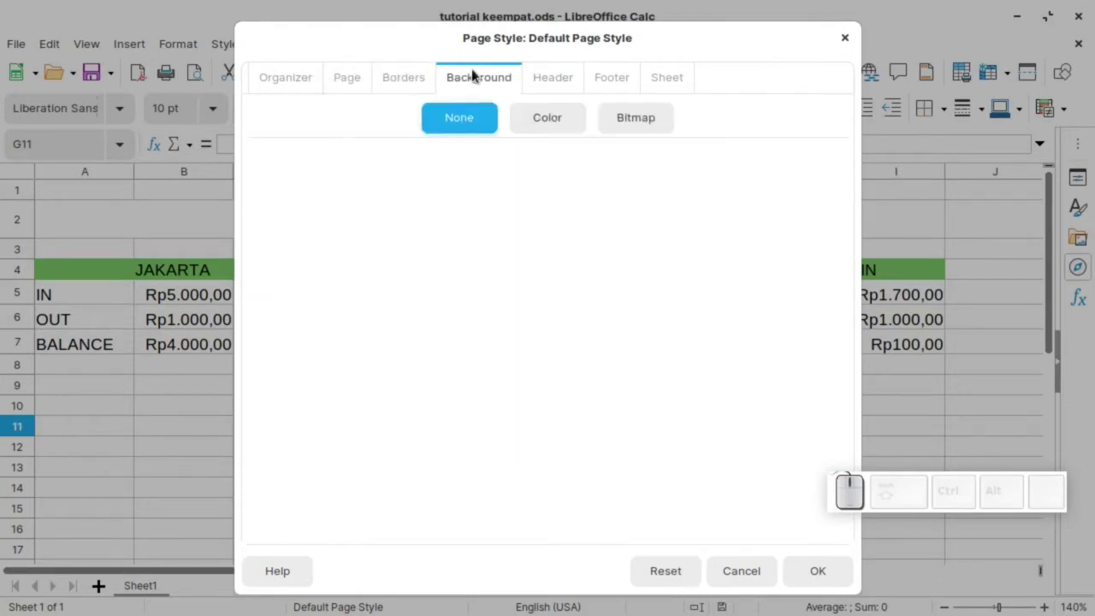
{"action": "left_click", "coordinate": [552, 120]}
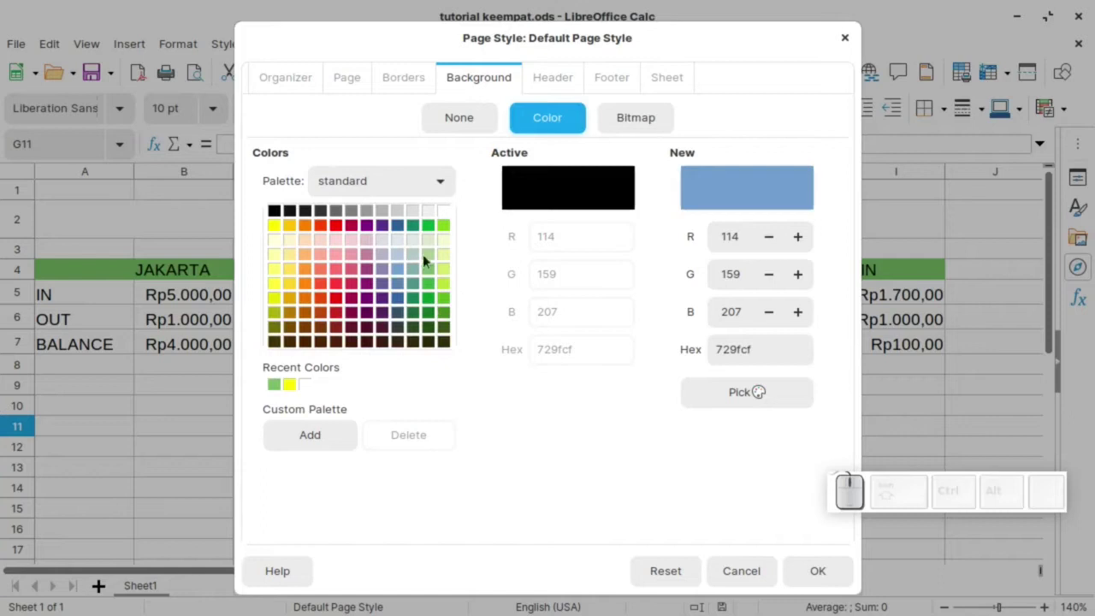
Step: Check the Header and Footer settings and return to Header with the header turned on
{"action": "left_click", "coordinate": [555, 77]}
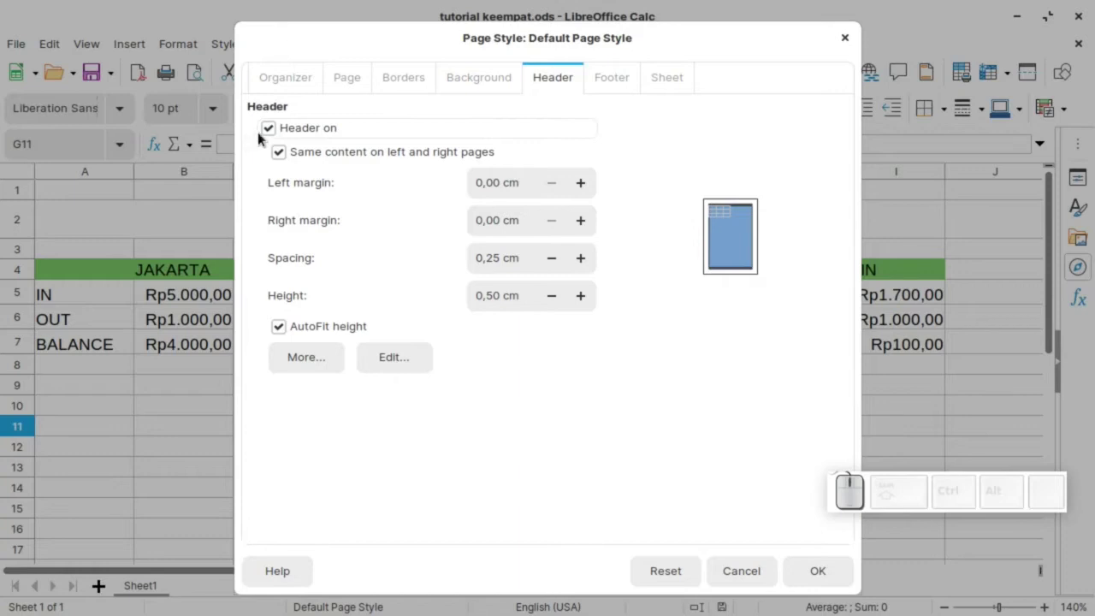
{"action": "left_click", "coordinate": [266, 128]}
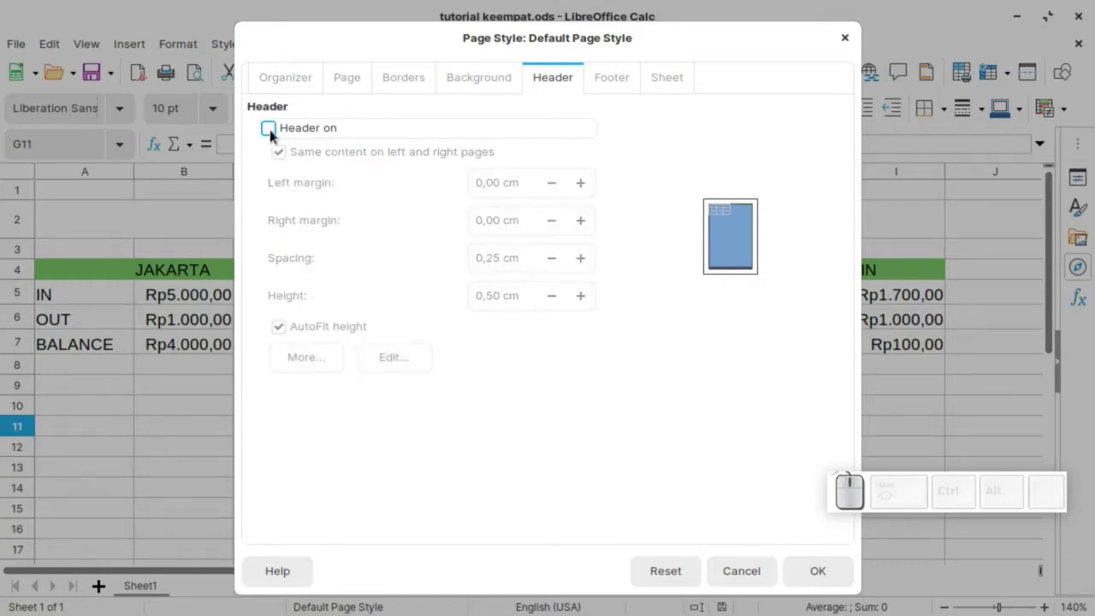
{"action": "left_click", "coordinate": [631, 87]}
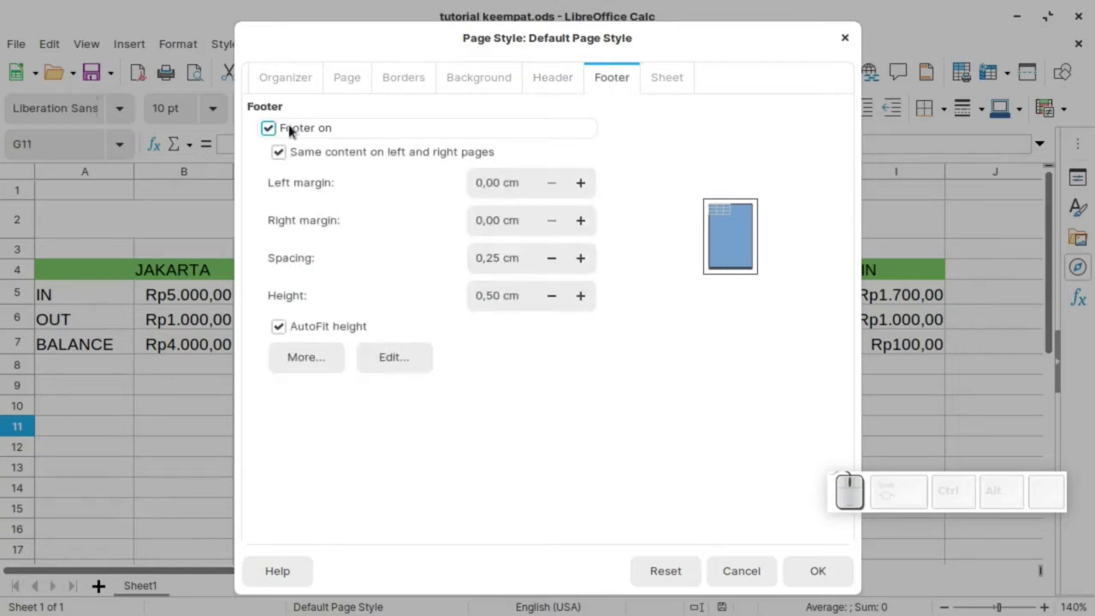
{"action": "left_click", "coordinate": [271, 133]}
{"action": "left_click", "coordinate": [272, 132]}
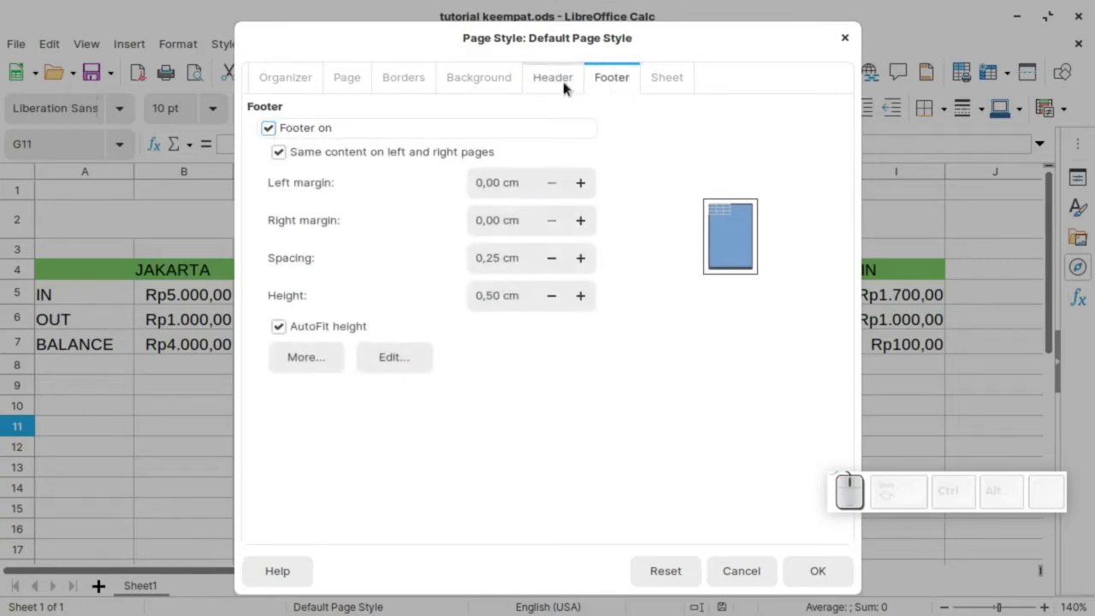
{"action": "left_click_drag", "start_coordinate": [570, 86], "coordinate": [325, 117]}
{"action": "left_click", "coordinate": [278, 129]}
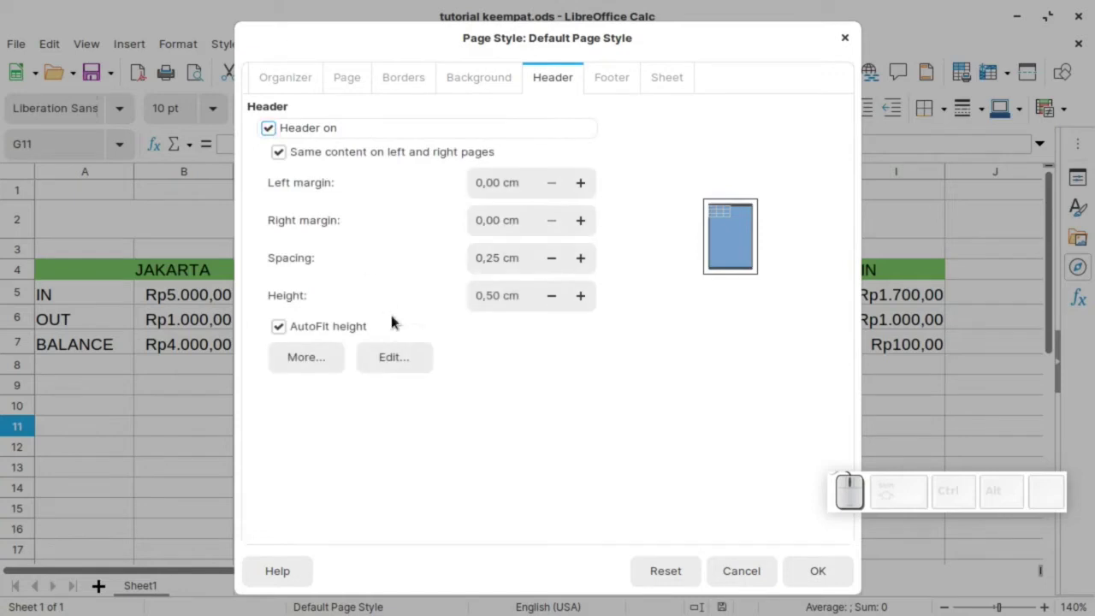
Step: Edit the custom header, clear its left area and keep the customized preset layout
{"action": "left_click", "coordinate": [418, 363]}
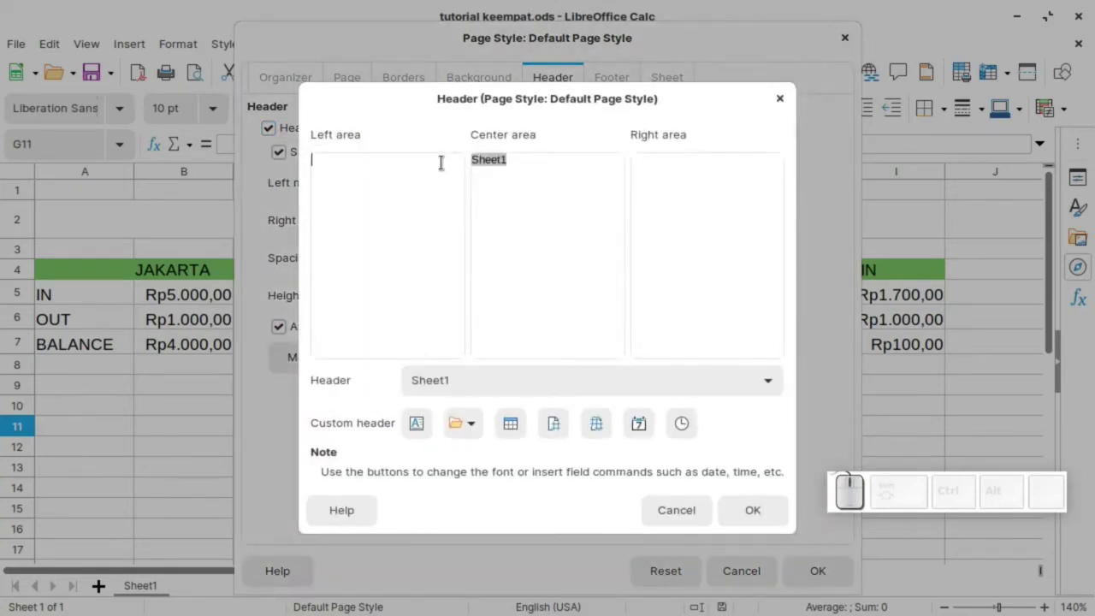
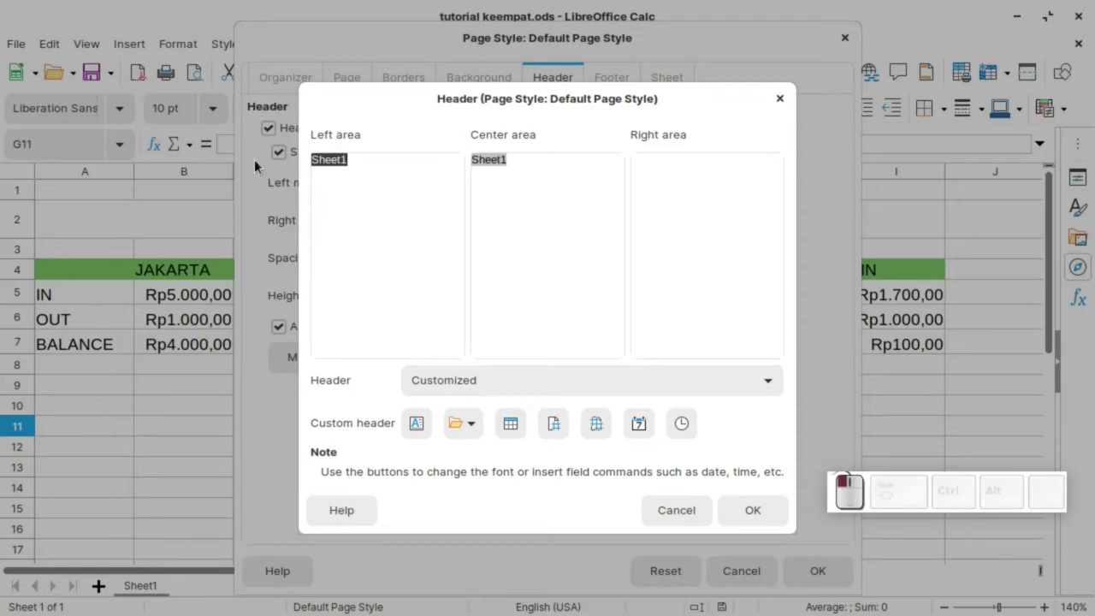
{"action": "key", "text": "BackSpace"}
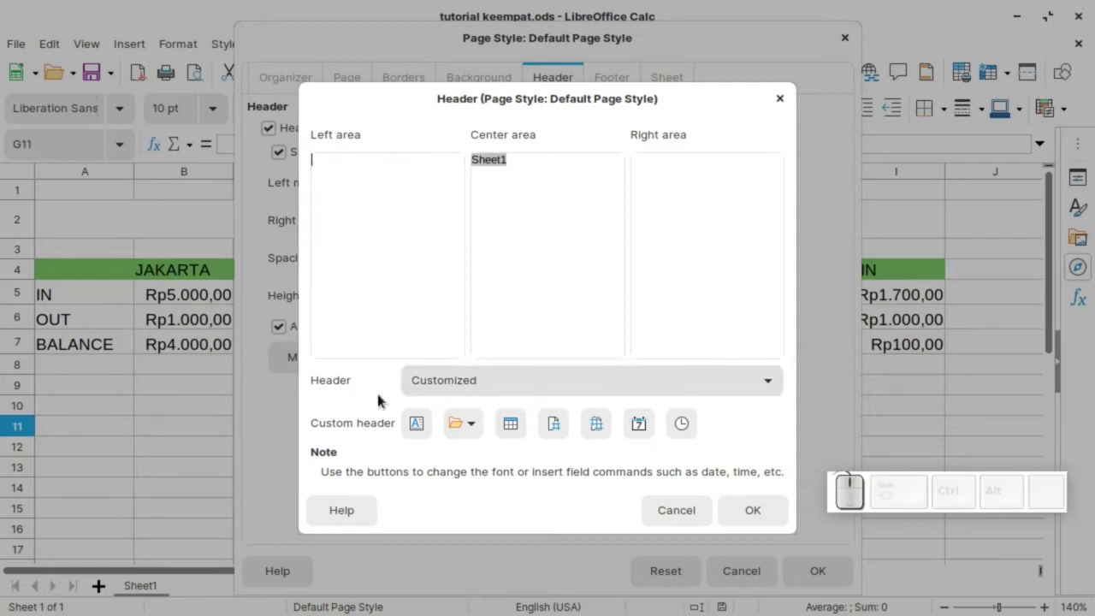
{"action": "left_click", "coordinate": [498, 387]}
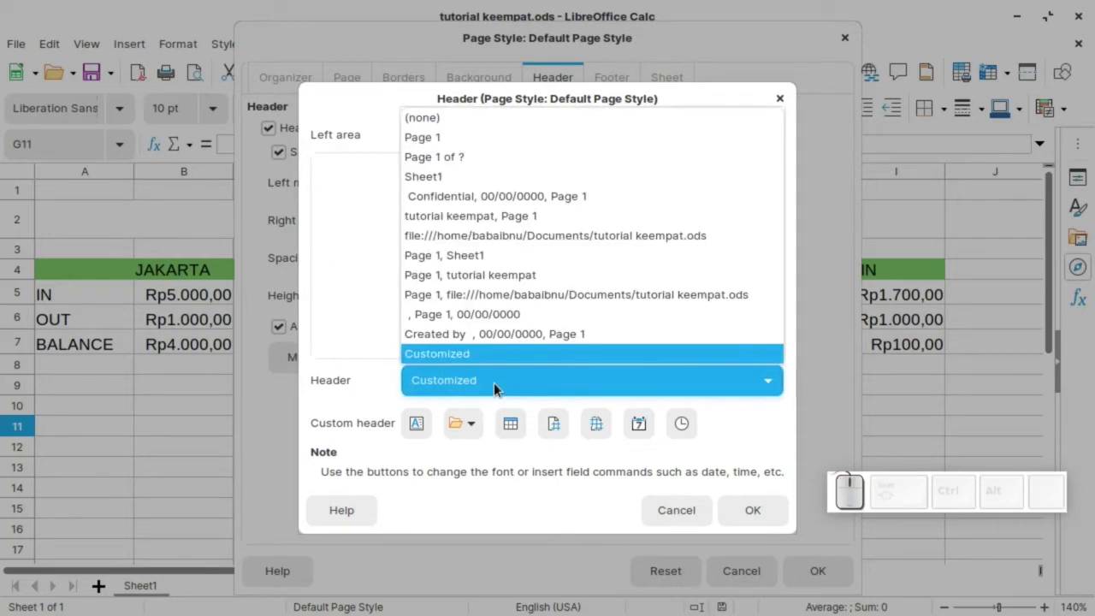
{"action": "scroll", "scroll_direction": "down", "scroll_amount": 3}
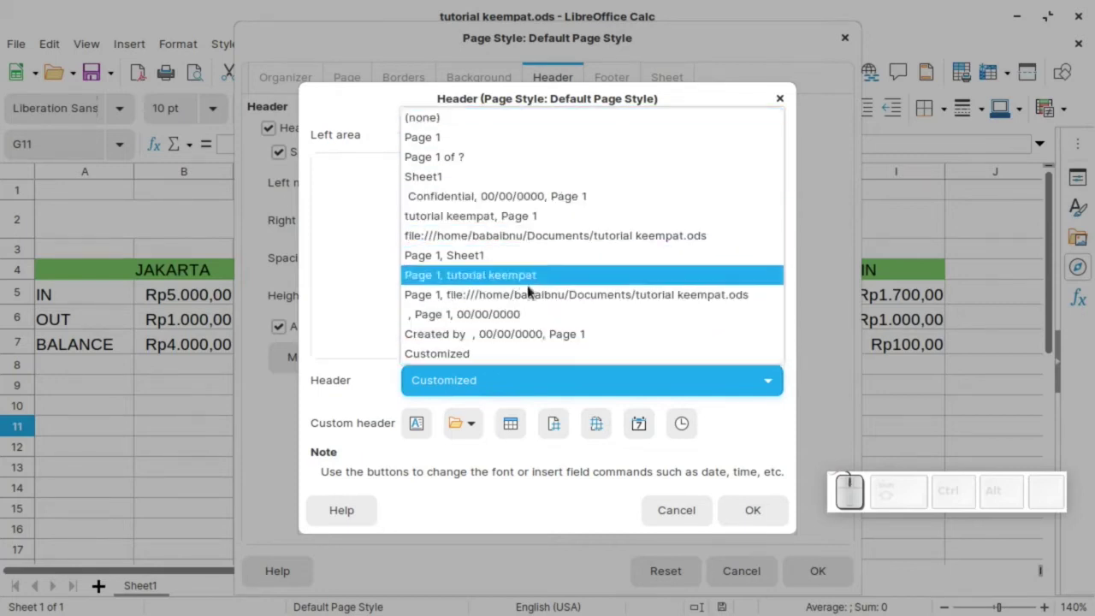
{"action": "left_click", "coordinate": [368, 399]}
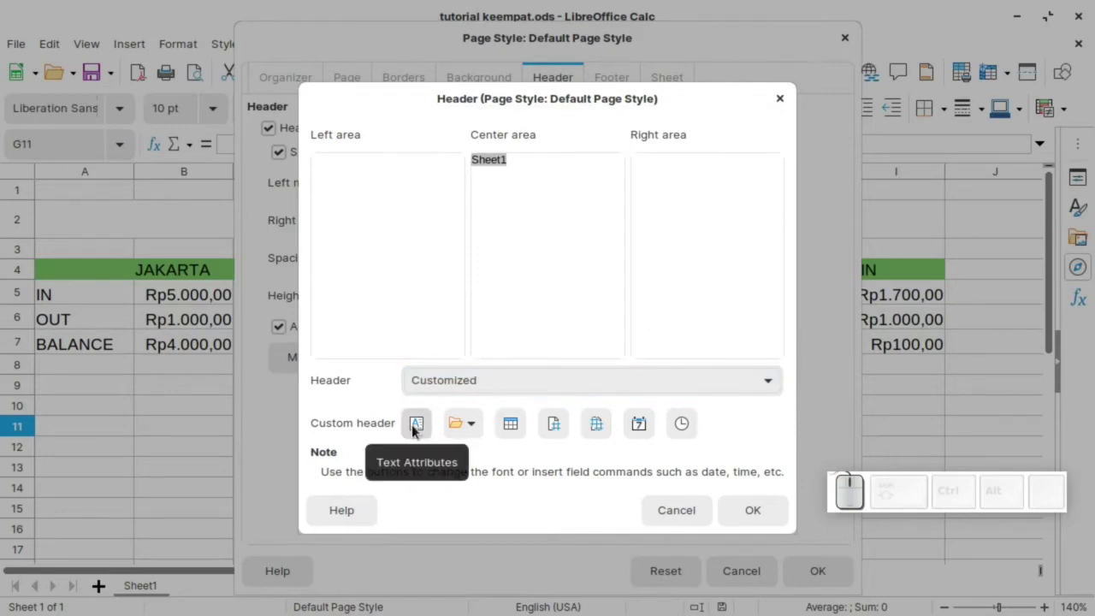
Step: Bring up Text Attributes for the header and browse its font, effects and position settings
{"action": "left_click", "coordinate": [417, 425]}
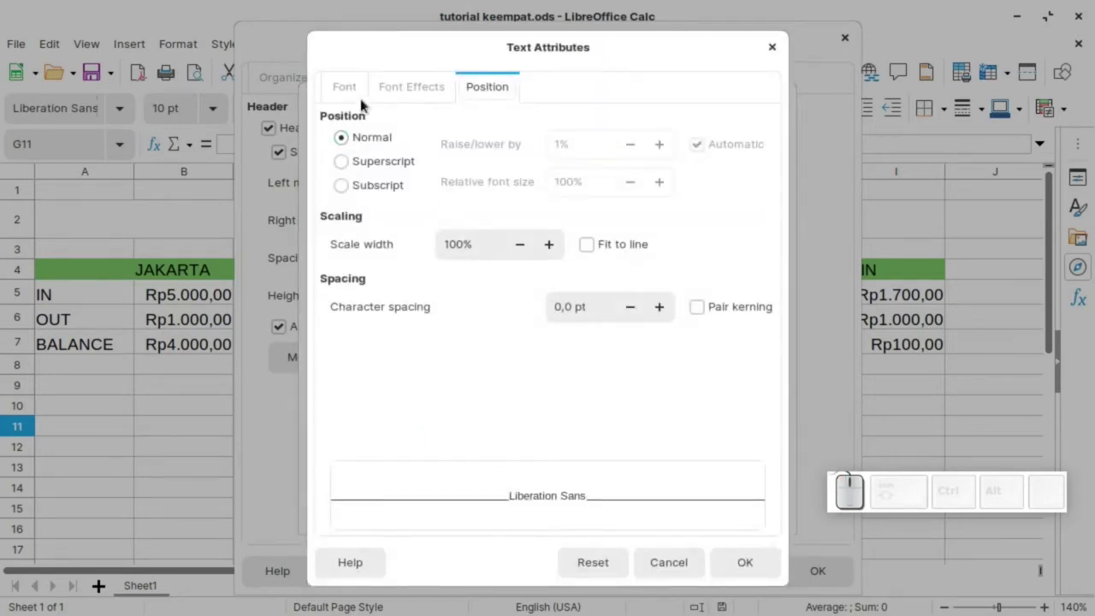
{"action": "left_click", "coordinate": [347, 92]}
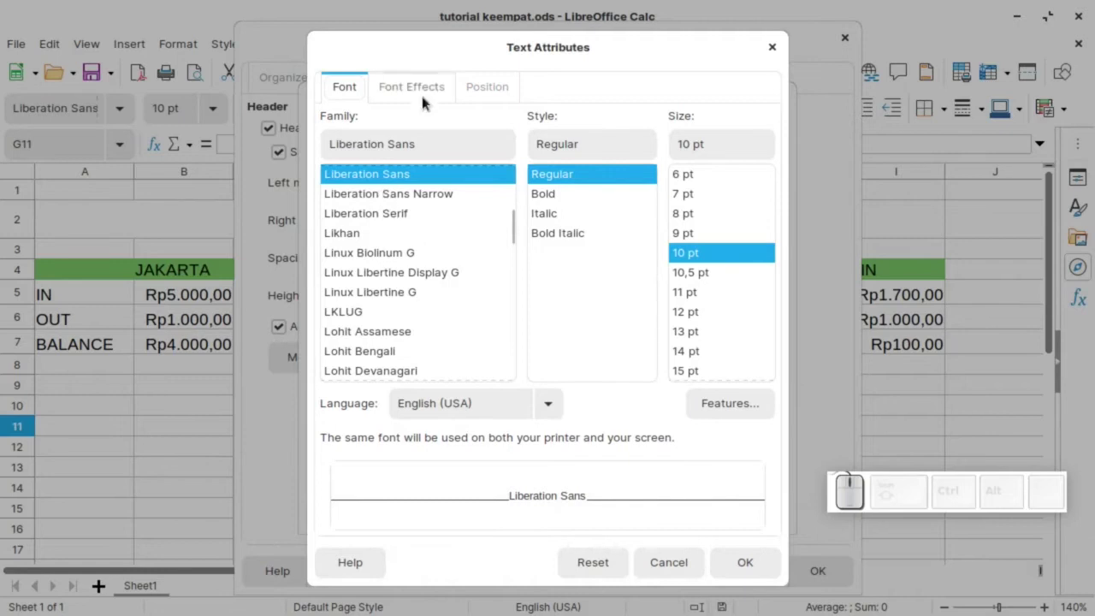
{"action": "left_click", "coordinate": [428, 95]}
{"action": "left_click", "coordinate": [479, 85]}
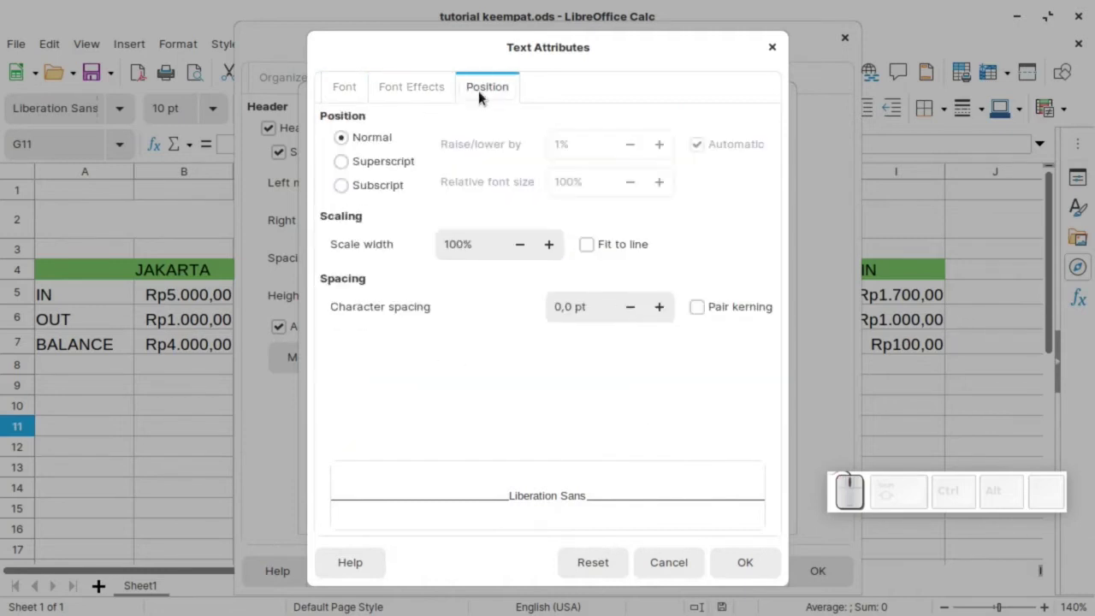
Step: Insert Page and Pages fields in the left area and Date ' - ' Time in the right area
{"action": "left_click", "coordinate": [783, 53]}
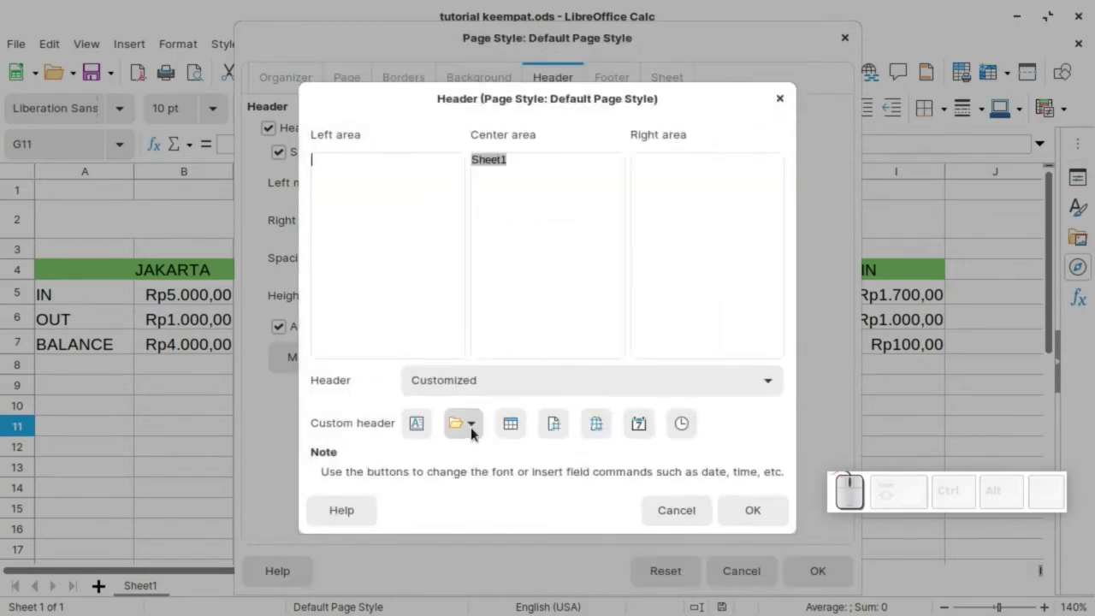
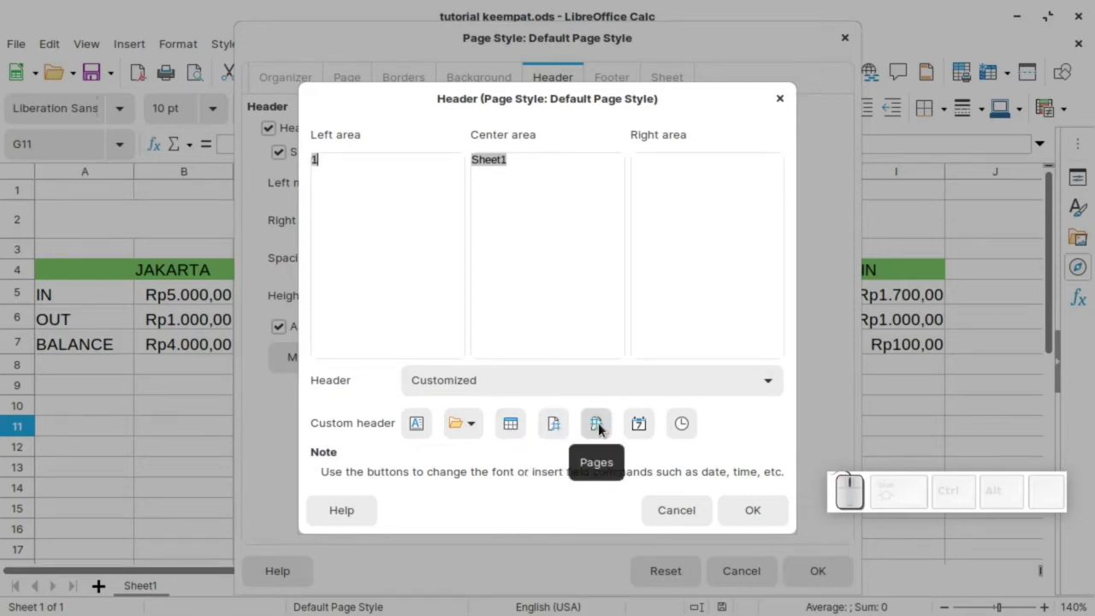
{"action": "left_click", "coordinate": [602, 423]}
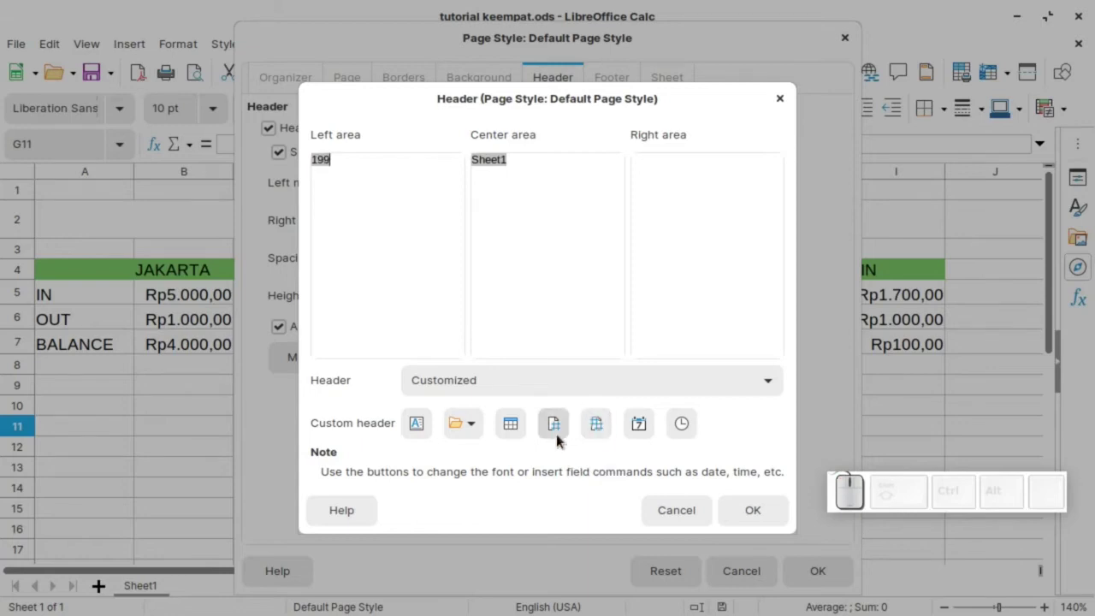
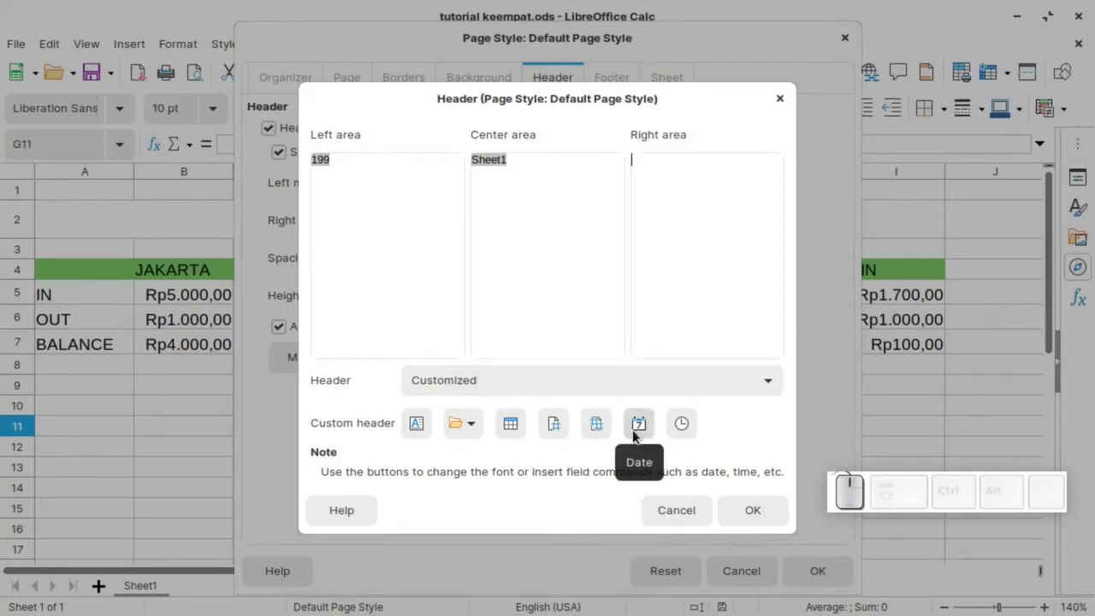
{"action": "left_click", "coordinate": [637, 432]}
{"action": "left_click", "coordinate": [703, 153]}
{"action": "key", "text": "space"}
{"action": "key", "text": "-"}
{"action": "key", "text": "space"}
{"action": "left_click", "coordinate": [686, 428]}
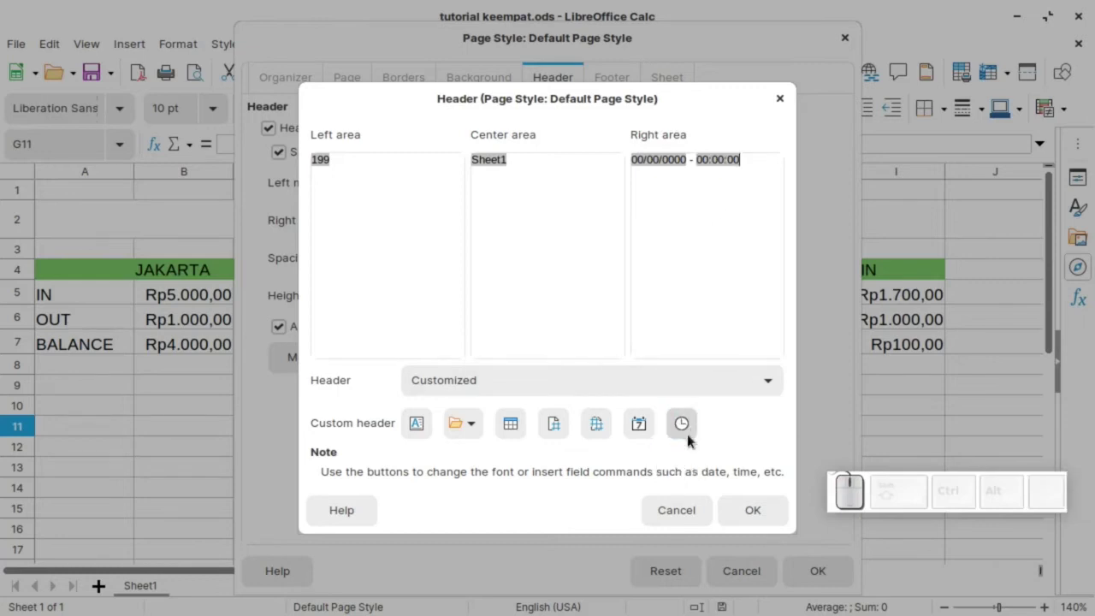
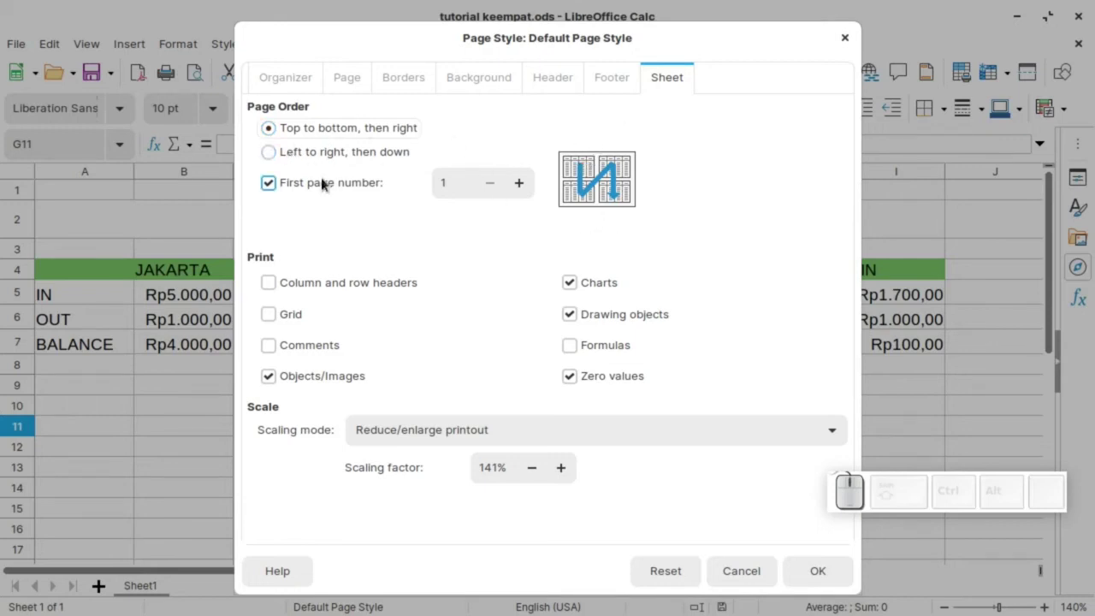
Step: Set page order to left to right, then down, review footer and header, and apply the page style
{"action": "left_click", "coordinate": [285, 153]}
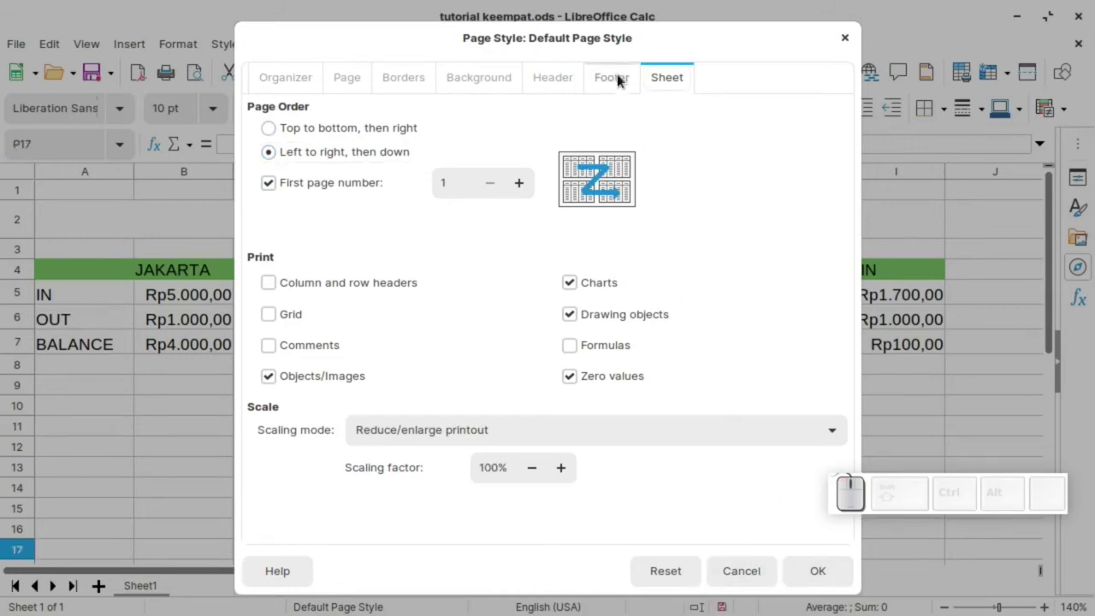
{"action": "left_click", "coordinate": [621, 78]}
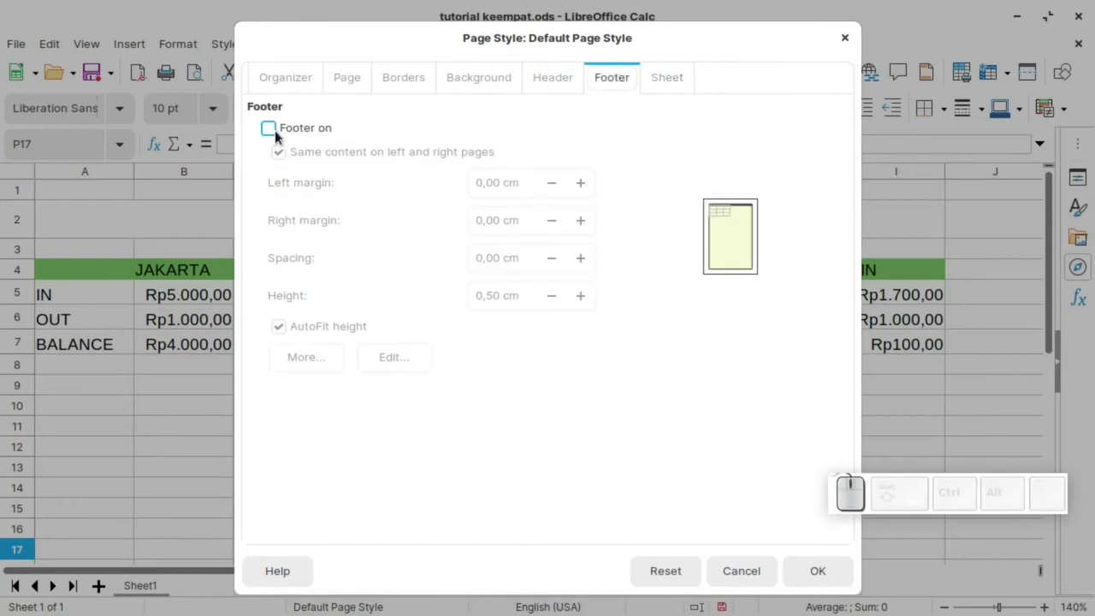
{"action": "left_click", "coordinate": [540, 77]}
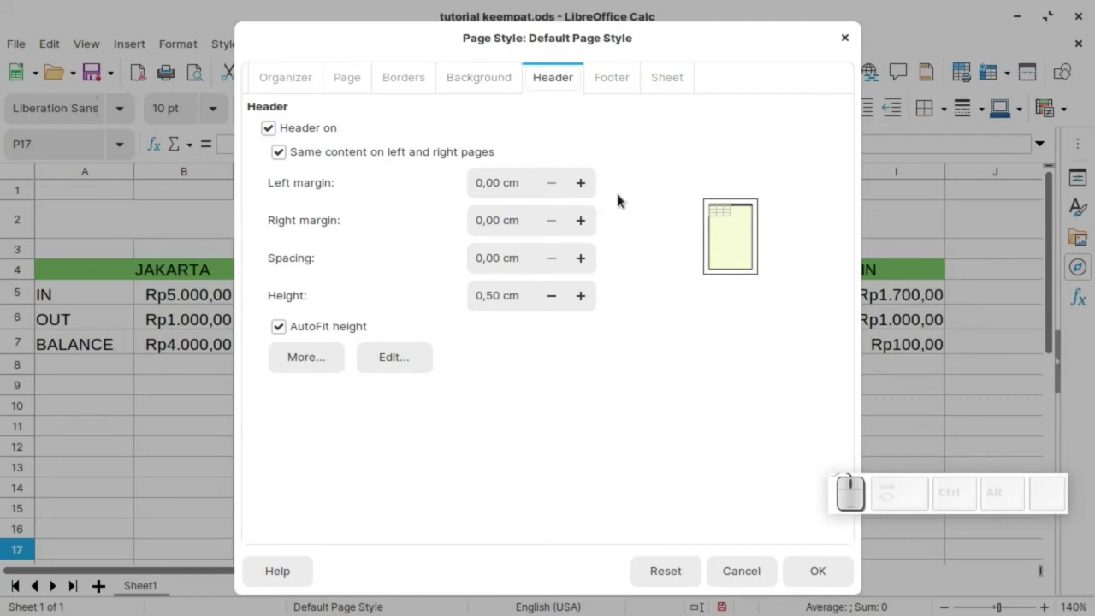
{"action": "left_click", "coordinate": [826, 572]}
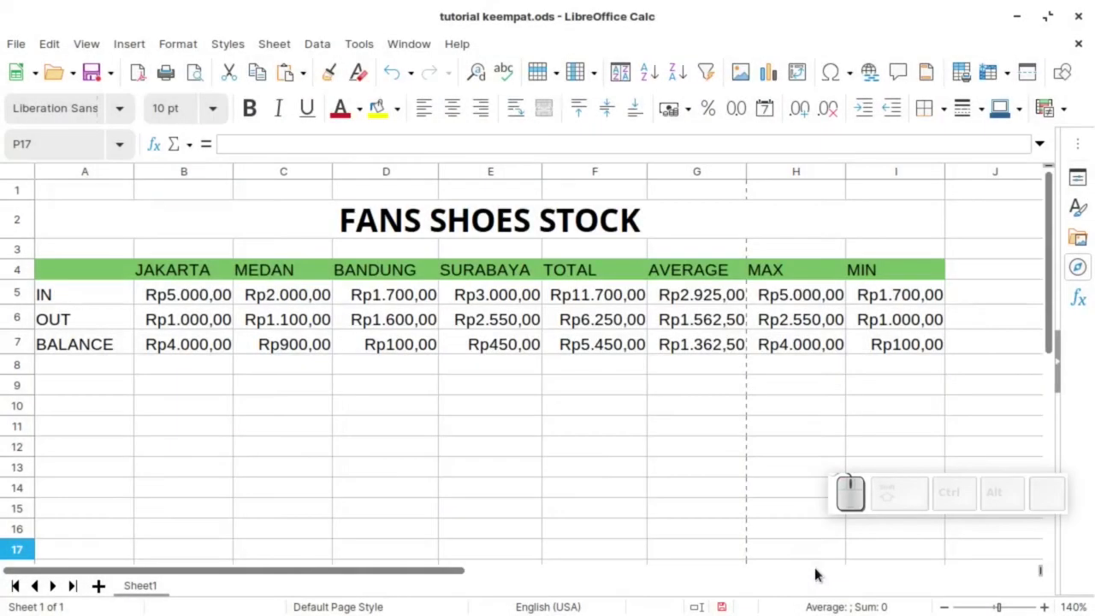
Step: From Print Preview set the page orientation to Landscape so the table fits one page
{"action": "left_click", "coordinate": [196, 76]}
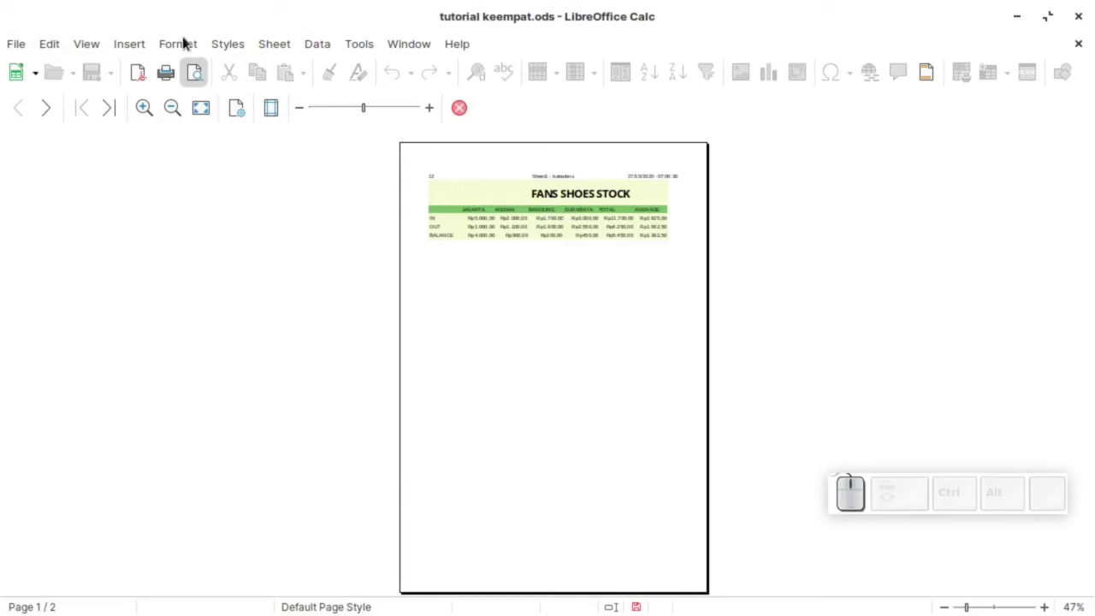
{"action": "left_click_drag", "start_coordinate": [185, 43], "coordinate": [187, 315]}
{"action": "left_click_drag", "start_coordinate": [196, 357], "coordinate": [477, 307]}
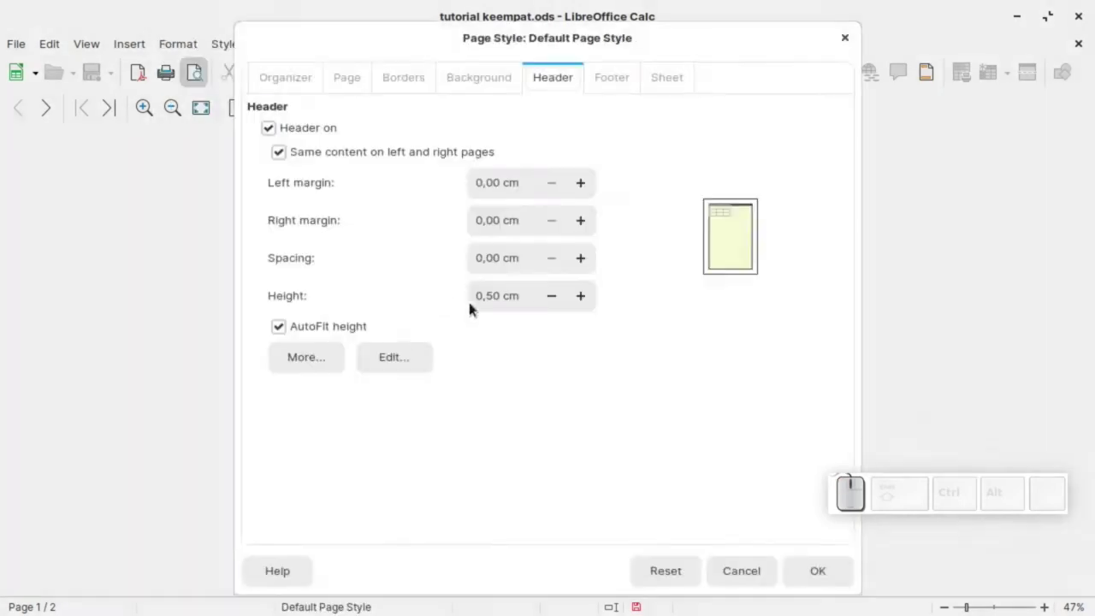
{"action": "left_click", "coordinate": [347, 76]}
{"action": "left_click", "coordinate": [339, 253]}
{"action": "left_click", "coordinate": [818, 569]}
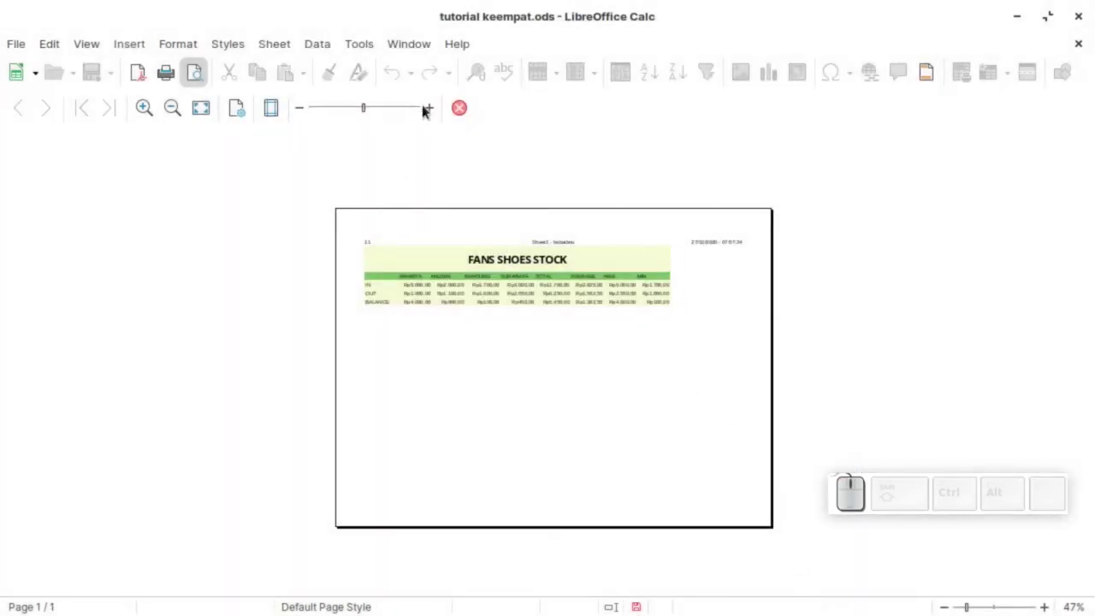
Step: Adjust the preview scaling to check the single-page fit and return to the sheet
{"action": "left_click", "coordinate": [436, 112]}
{"action": "left_click", "coordinate": [438, 112]}
{"action": "left_click", "coordinate": [438, 112]}
{"action": "left_click", "coordinate": [440, 112]}
{"action": "left_click", "coordinate": [303, 108]}
{"action": "left_click", "coordinate": [303, 108]}
{"action": "left_click", "coordinate": [430, 110]}
{"action": "left_click", "coordinate": [461, 105]}
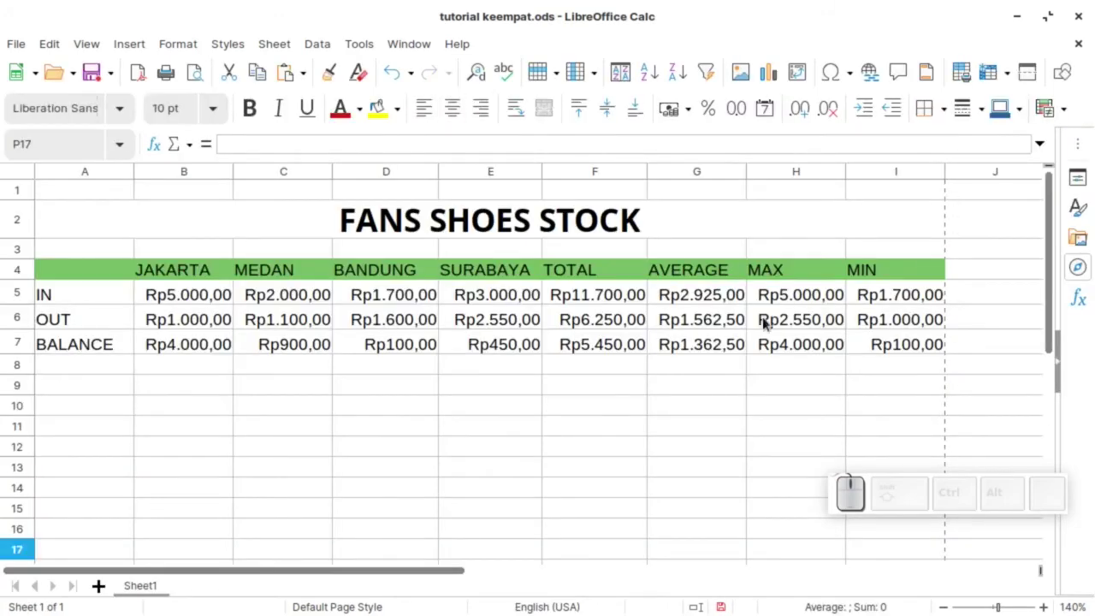
Step: Scroll over the sheet and bring up the File menu with Export as PDF highlighted
{"action": "scroll", "scroll_direction": "down", "scroll_amount": 3}
{"action": "scroll", "scroll_direction": "down", "scroll_amount": 3}
{"action": "scroll", "scroll_direction": "down", "scroll_amount": 3}
{"action": "scroll", "scroll_direction": "up", "scroll_amount": 3}
{"action": "scroll", "scroll_direction": "down", "scroll_amount": 3}
{"action": "scroll", "scroll_direction": "up", "scroll_amount": 3}
{"action": "scroll", "scroll_direction": "up", "scroll_amount": 3}
{"action": "scroll", "scroll_direction": "up", "scroll_amount": 3}
{"action": "left_click_drag", "start_coordinate": [24, 44], "coordinate": [97, 329]}
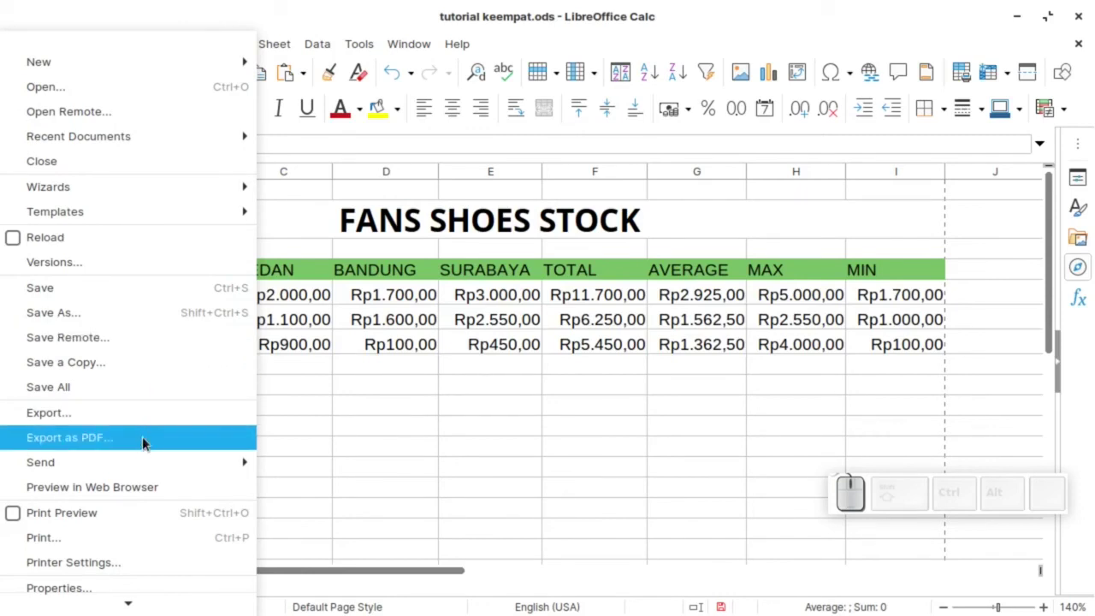
Step: In PDF Options untick Reduce image resolution and sign with the watermark text Babaibnu
{"action": "left_click", "coordinate": [135, 440]}
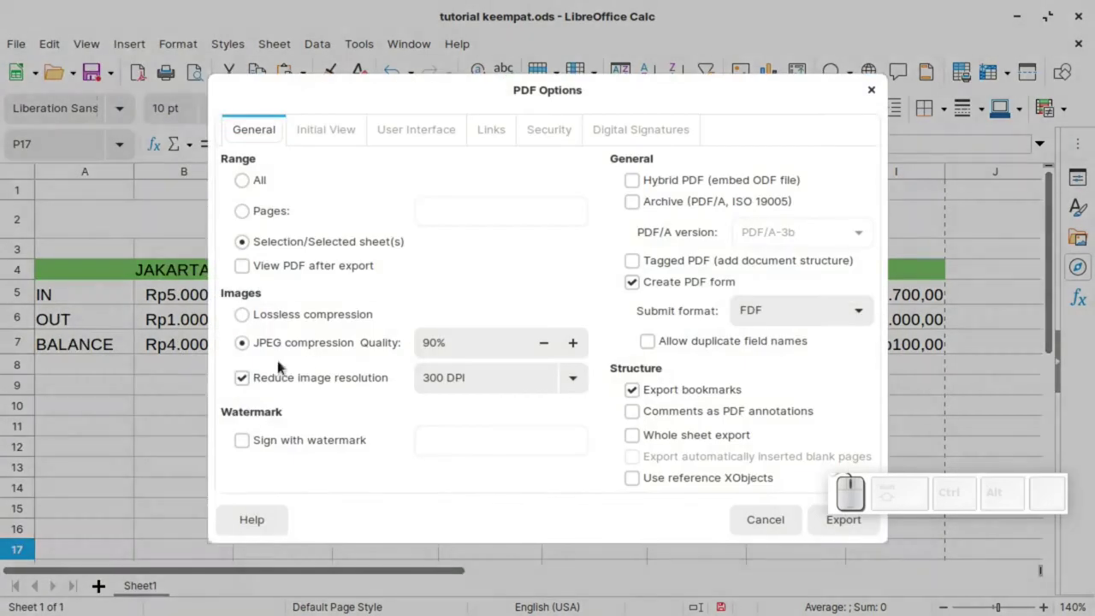
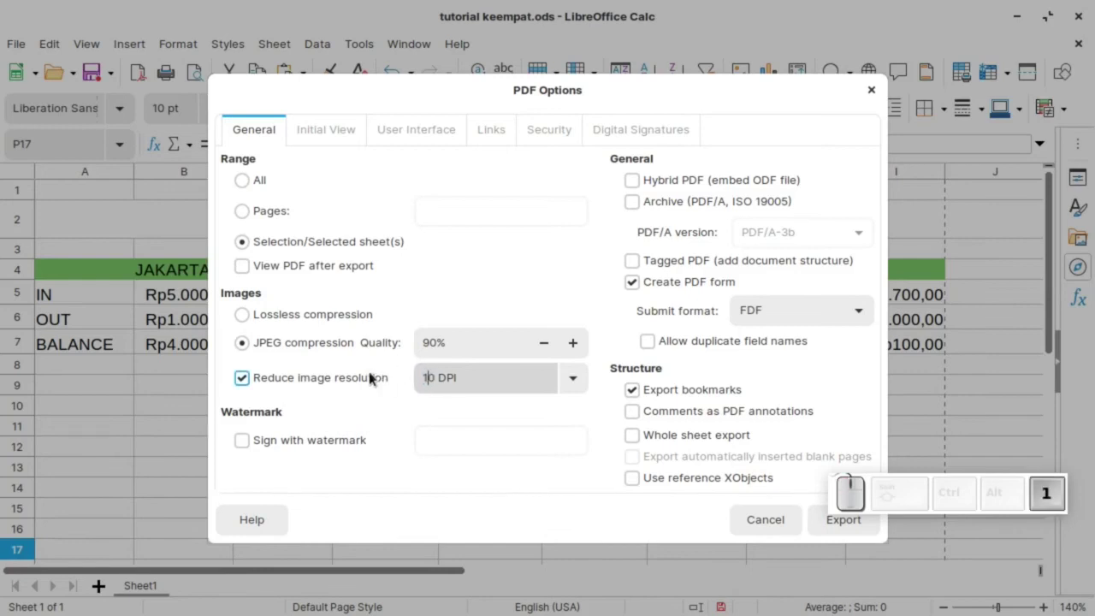
{"action": "key", "text": "5"}
{"action": "left_click", "coordinate": [378, 372]}
{"action": "left_click", "coordinate": [246, 377]}
{"action": "left_click", "coordinate": [248, 380]}
{"action": "left_click", "coordinate": [247, 442]}
{"action": "left_click", "coordinate": [483, 434]}
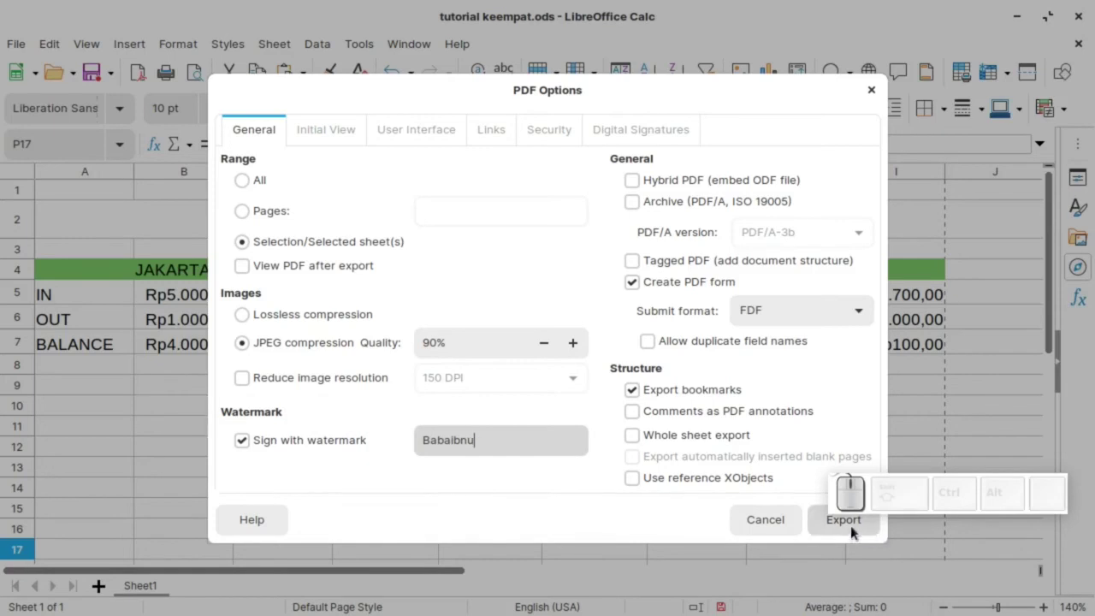
Step: Confirm the PDF export options so the save dialog offers Documents
{"action": "left_click", "coordinate": [855, 530]}
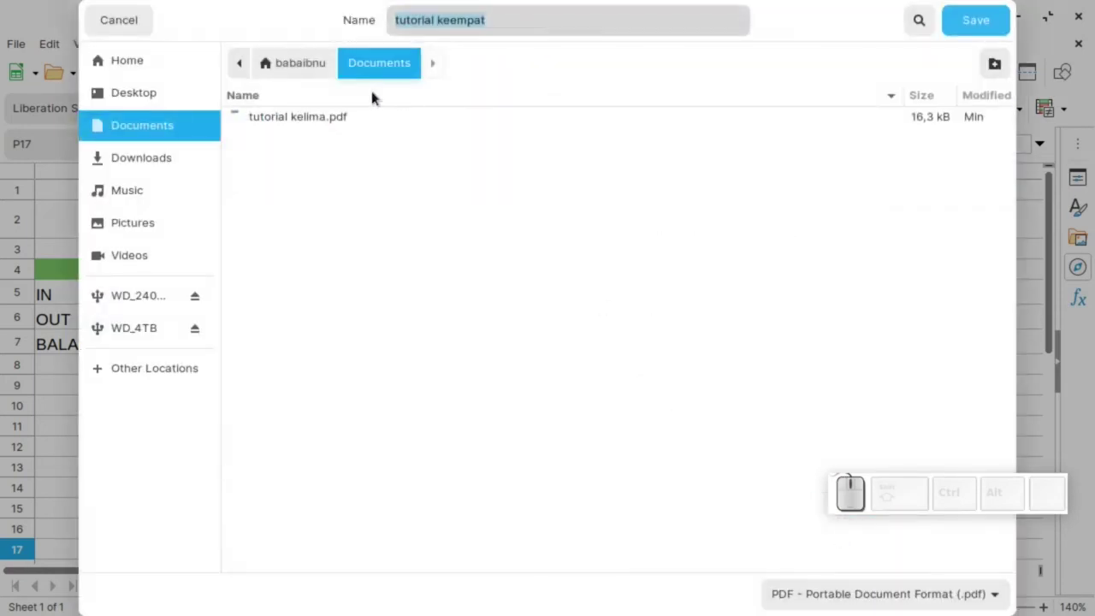
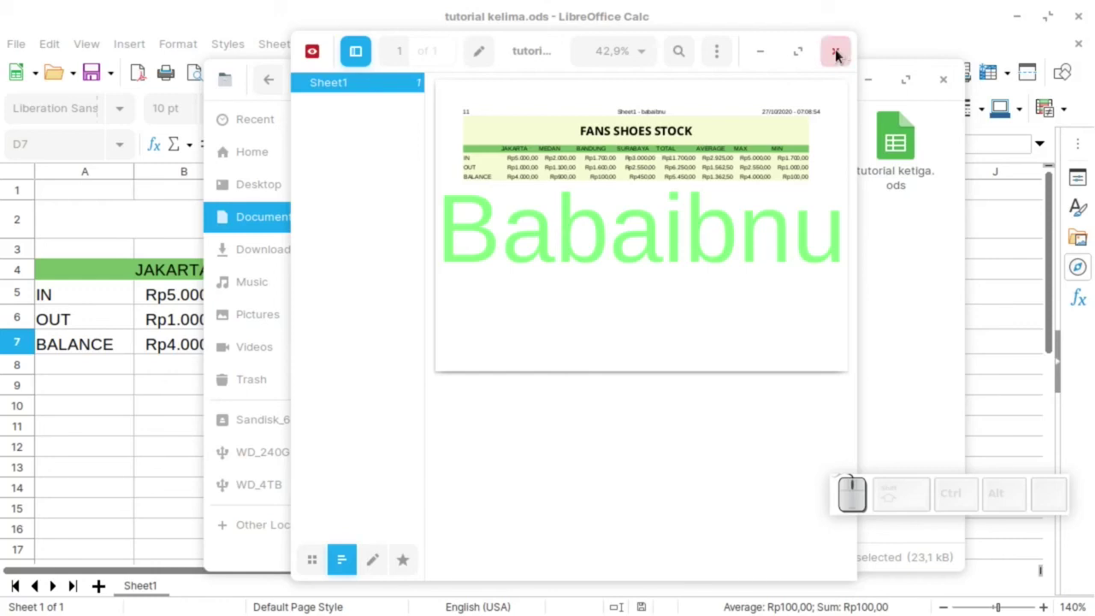
Step: Close the Document Viewer showing the Babaibnu-watermarked PDF
{"action": "left_click", "coordinate": [844, 54]}
Step: Return to the sheet and start a new PDF export from the File commands
{"action": "left_click", "coordinate": [116, 391]}
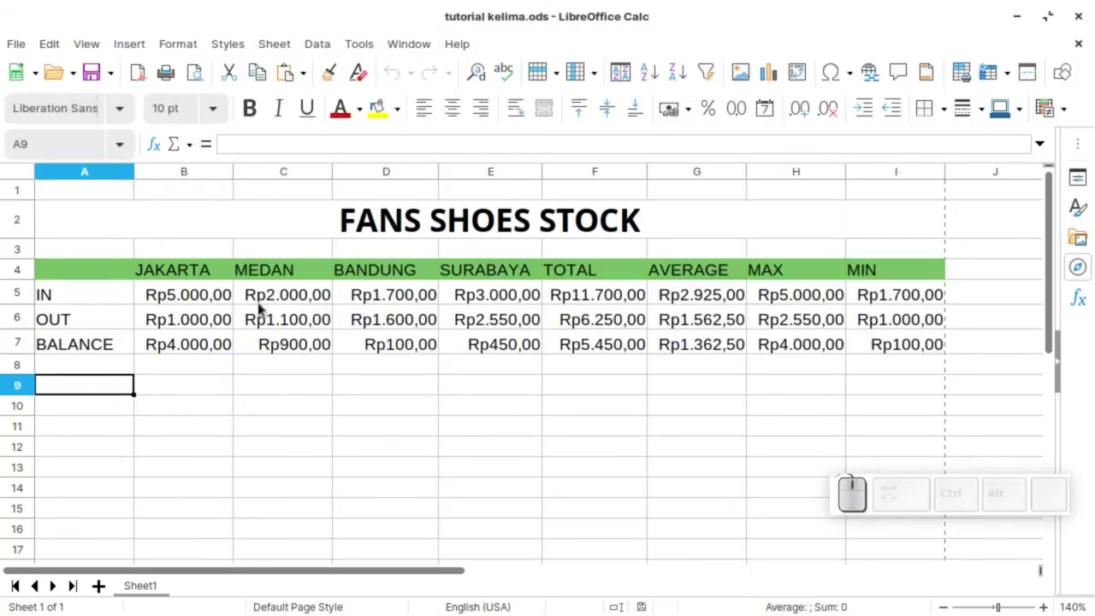
{"action": "left_click", "coordinate": [31, 42]}
{"action": "left_click", "coordinate": [98, 441]}
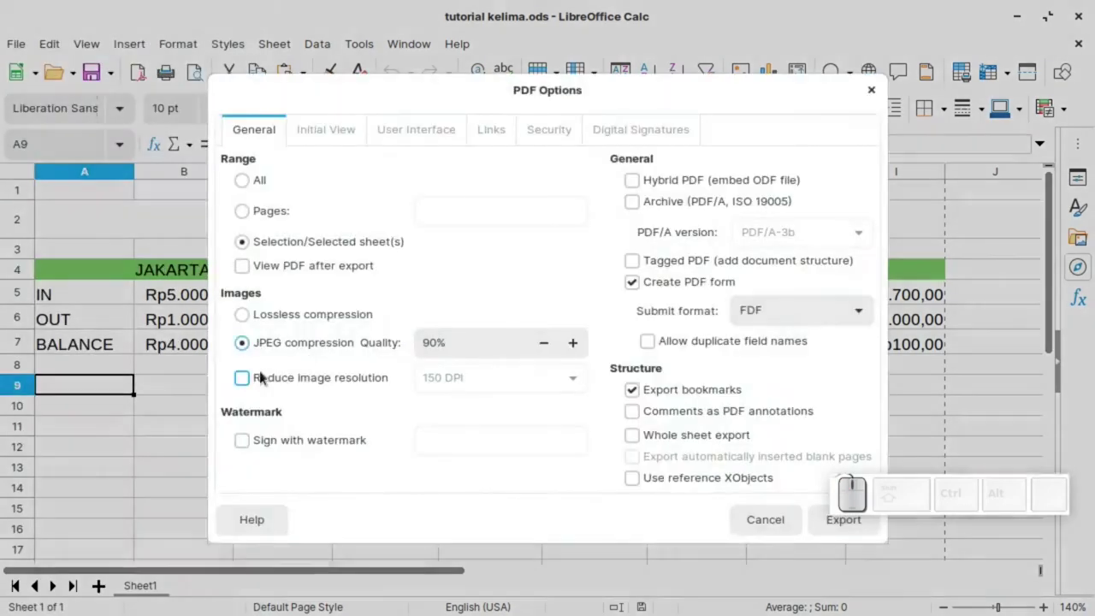
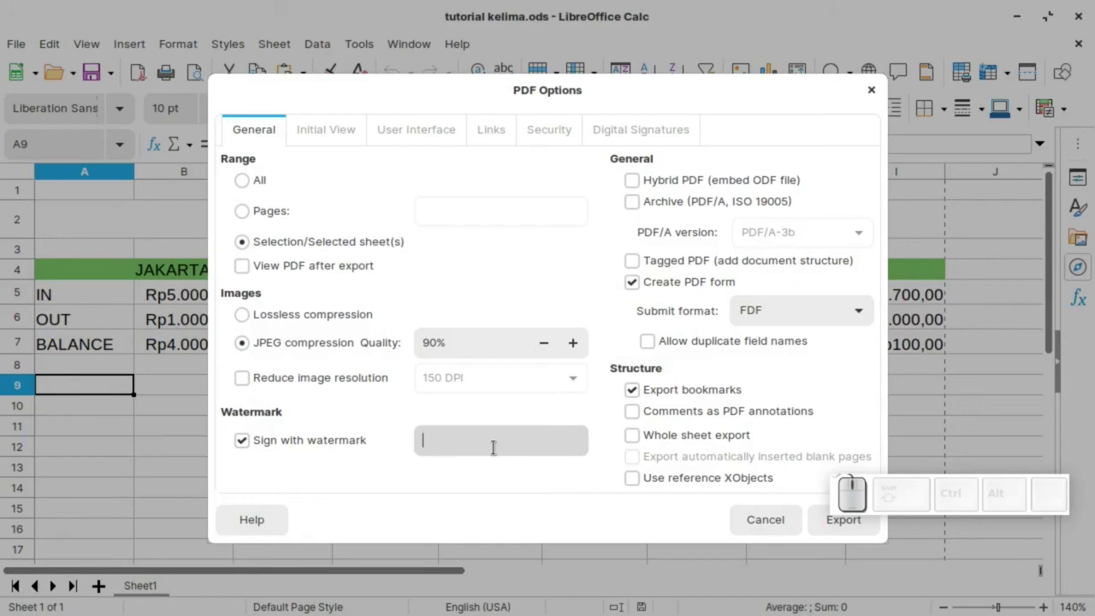
Step: Watermark the export with 'babaibnu' and save it to Documents as 'tutorial kelima 2'
{"action": "key", "text": "space"}
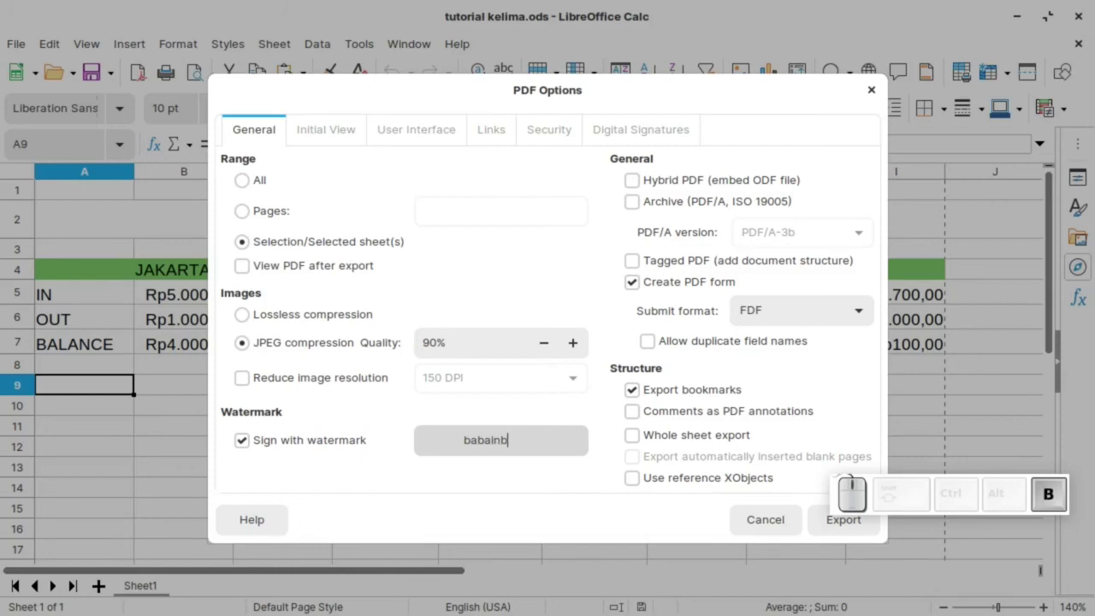
{"action": "key", "text": "BackSpace"}
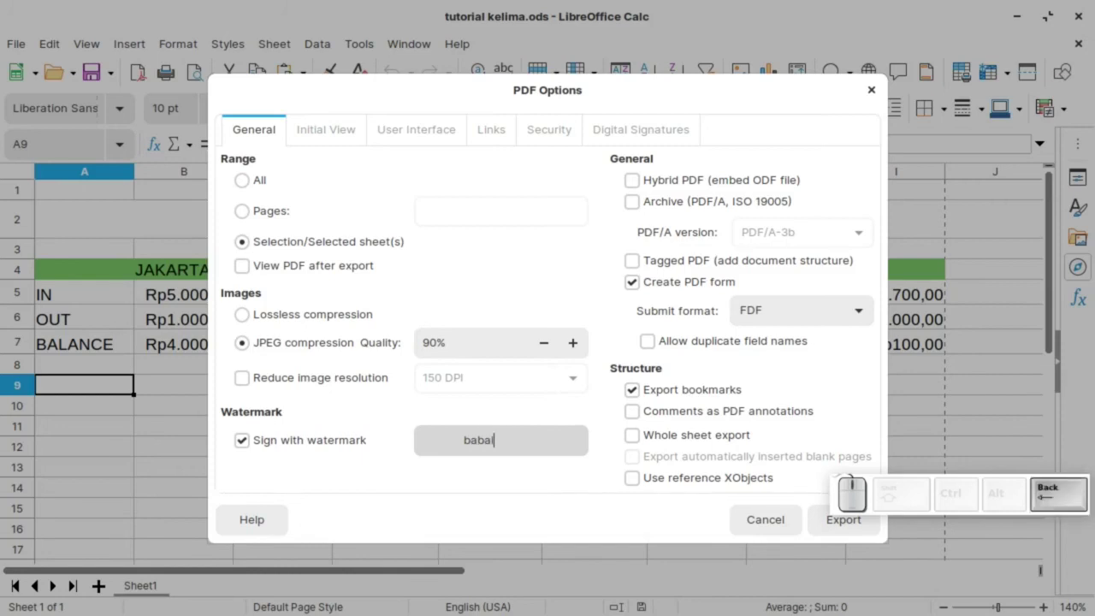
{"action": "key", "text": "space"}
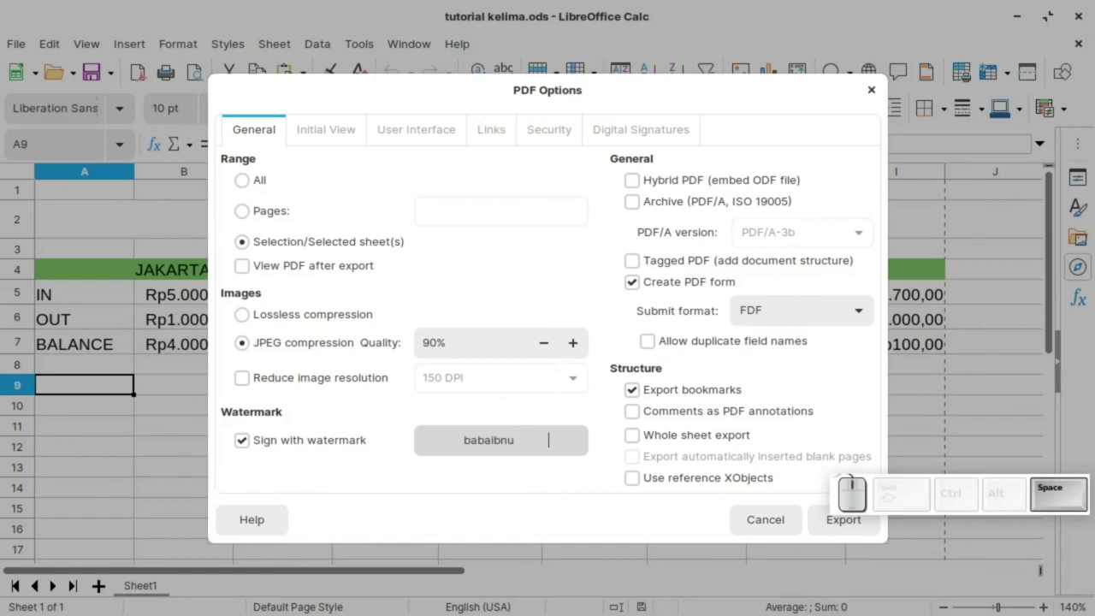
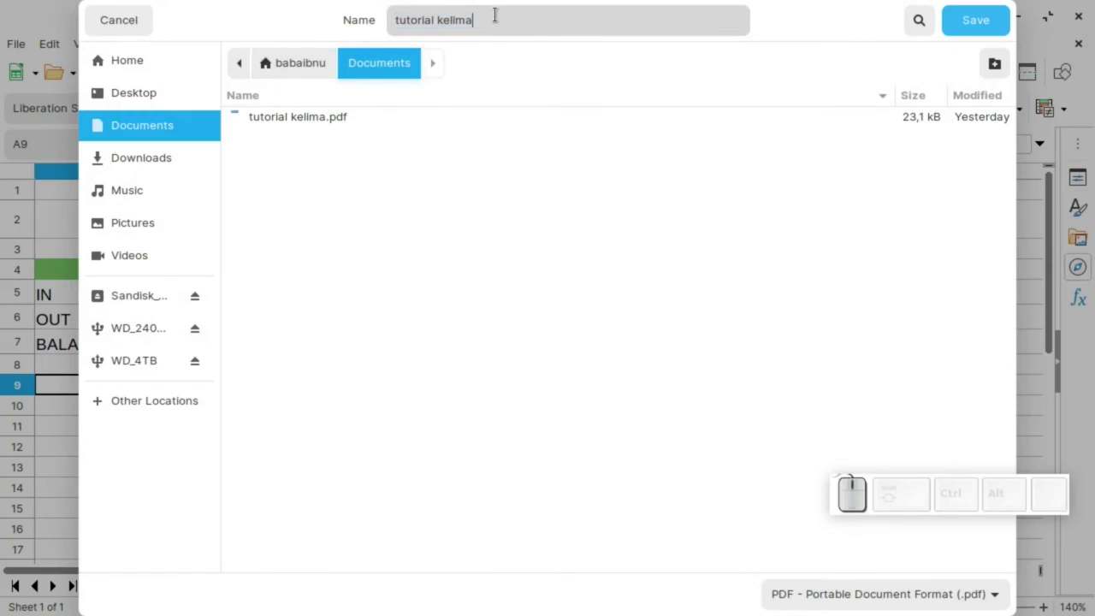
{"action": "key", "text": "space"}
{"action": "key", "text": "KP_2"}
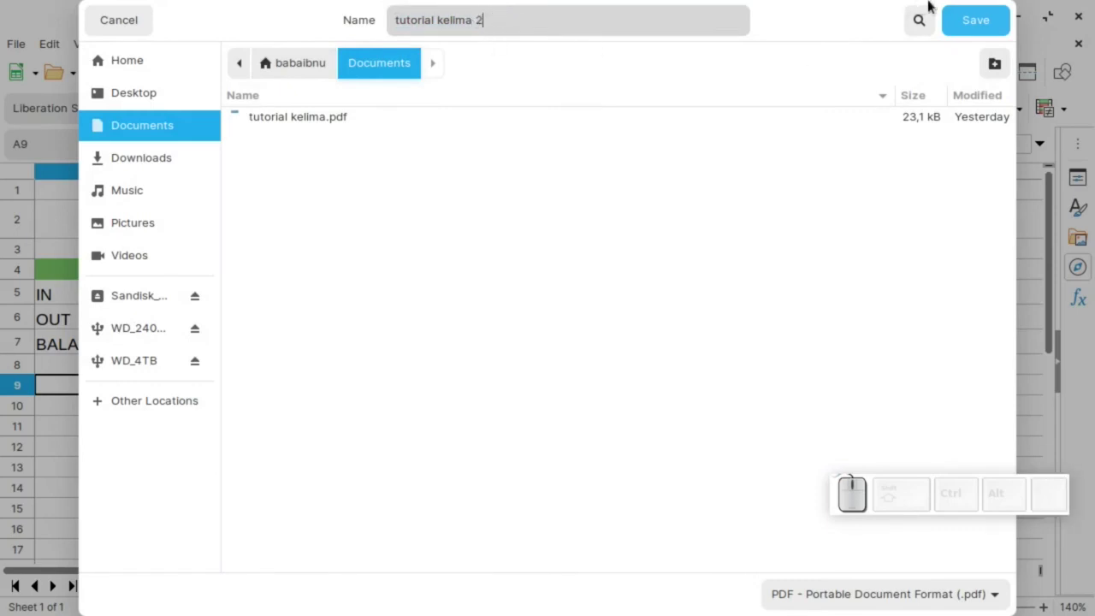
{"action": "left_click", "coordinate": [986, 15]}
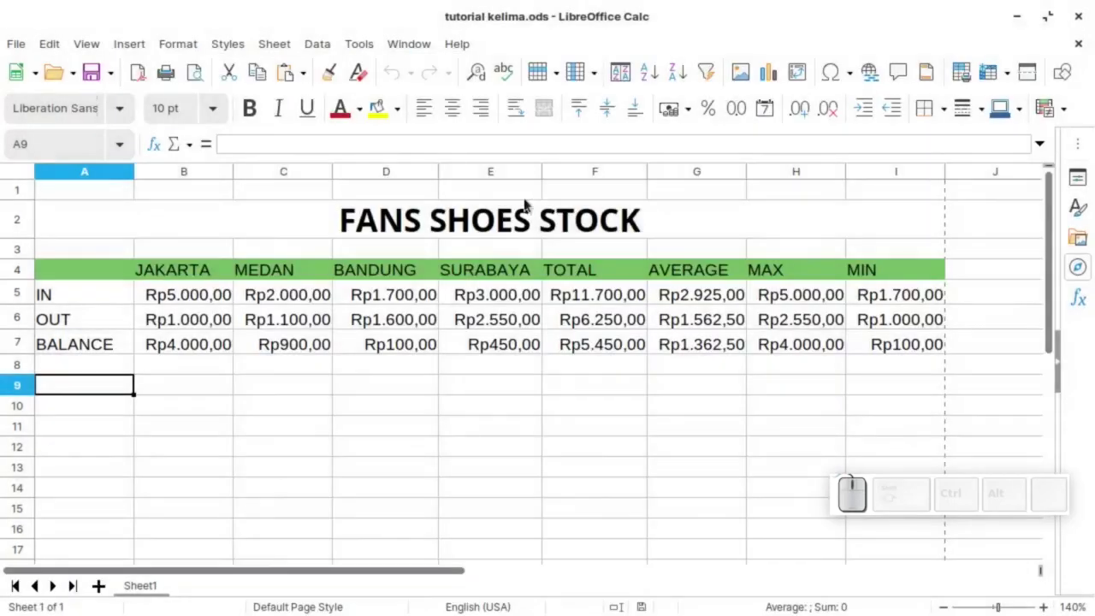
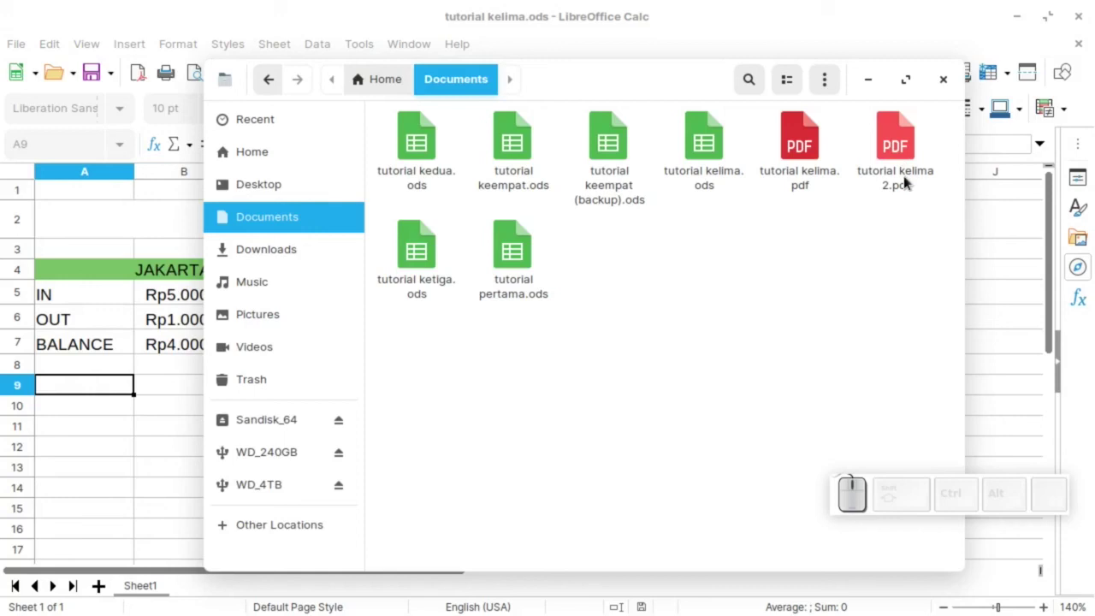
Step: Open tutorial kelima 2.pdf from Documents to view the babaibnu watermark
{"action": "left_click", "coordinate": [908, 175]}
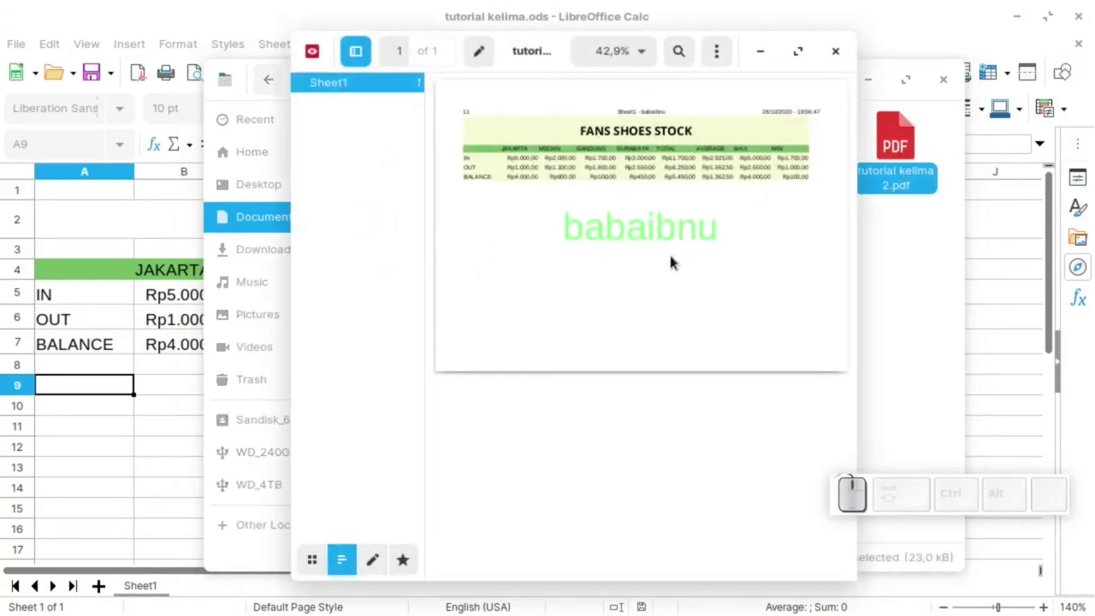